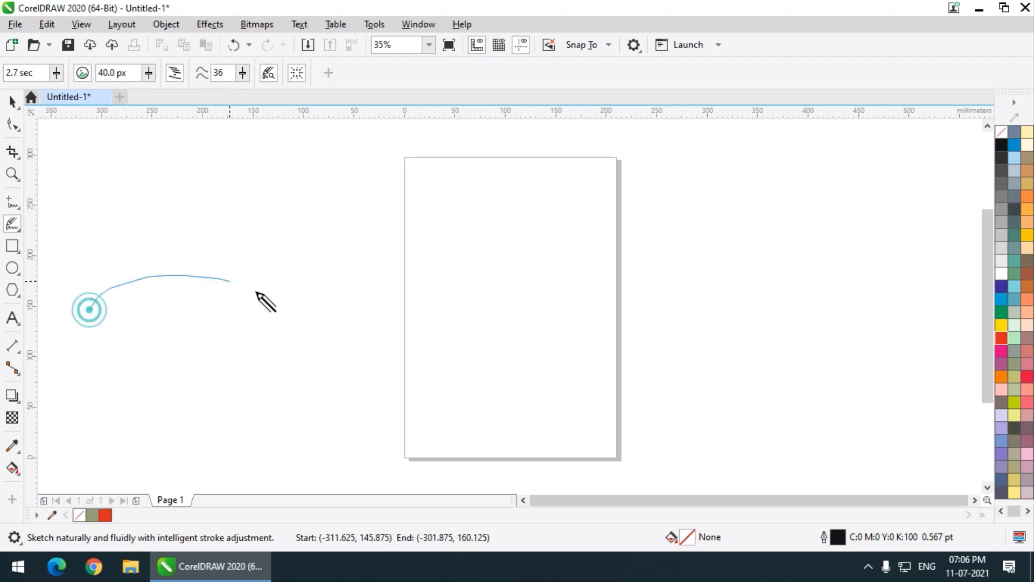
Step: Sketch a wavy LiveSketch stroke at smoothing 36, zoom in on it and undo a stray stroke
{"action": "scroll", "scroll_direction": "up", "scroll_amount": 3}
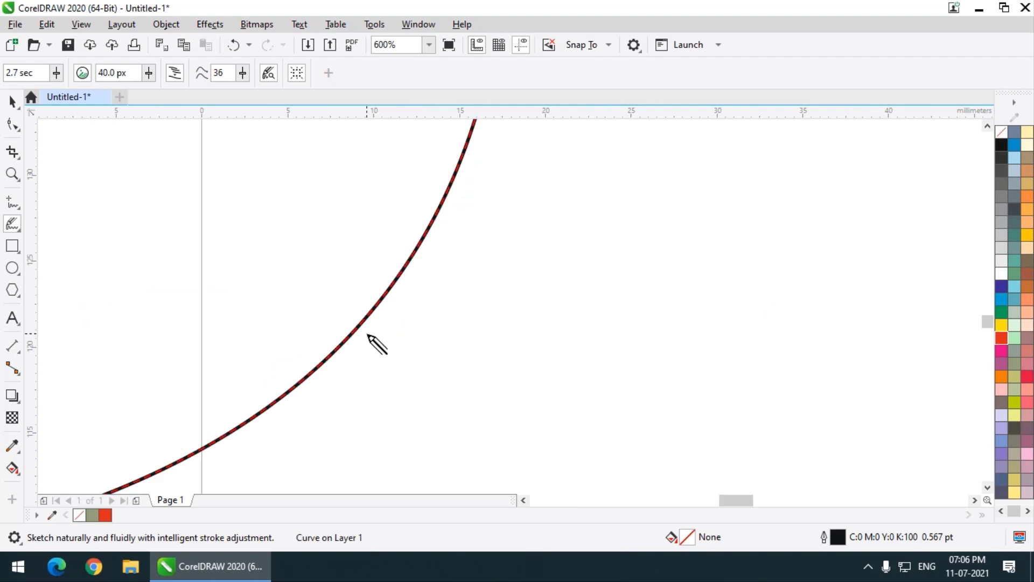
{"action": "key", "text": "ctrl+z"}
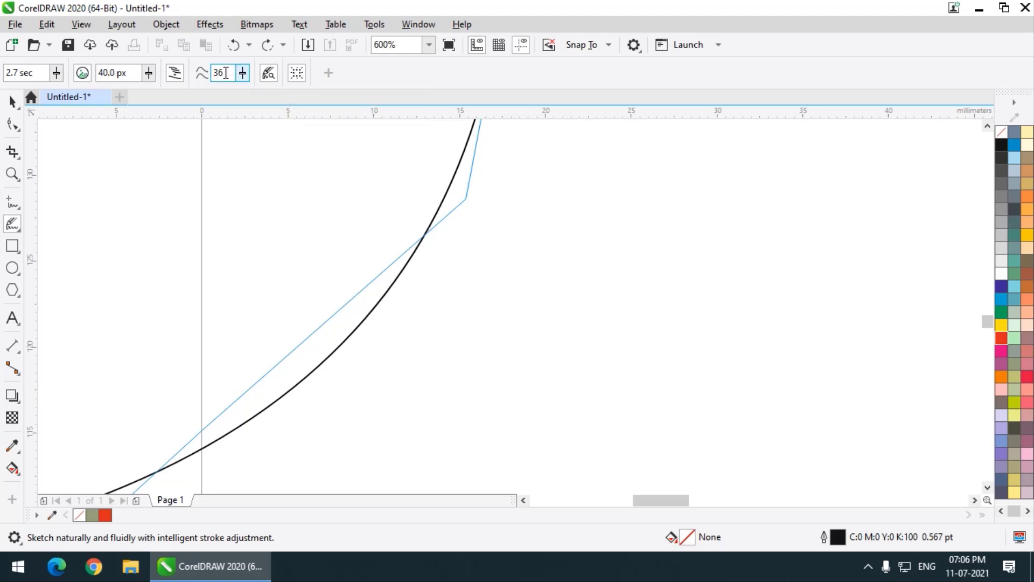
Step: Set LiveSketch smoothing to 0 and delete the old wavy curve
{"action": "scroll", "scroll_direction": "down", "scroll_amount": 3}
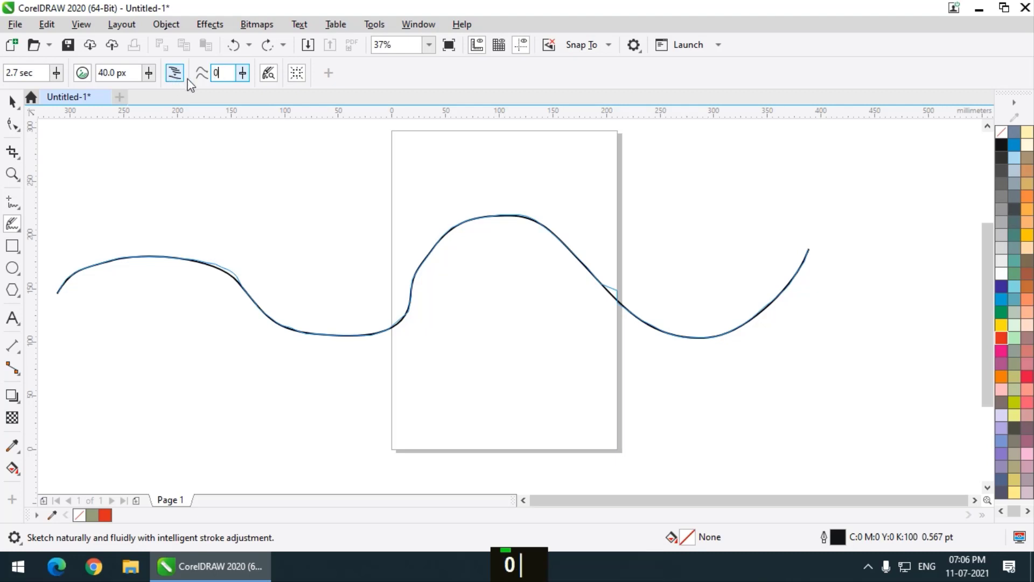
{"action": "key", "text": "Return"}
{"action": "key", "text": "Delete"}
Step: Draw an unsmoothed test stroke, zoom in to compare its roughness, then delete it
{"action": "scroll", "scroll_direction": "up", "scroll_amount": 3}
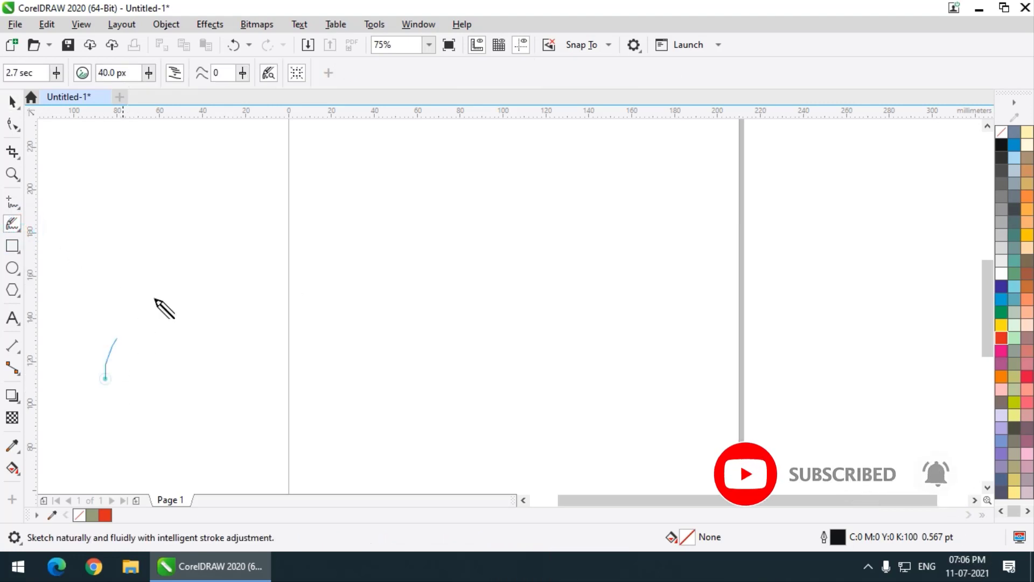
{"action": "scroll", "scroll_direction": "up", "scroll_amount": 3}
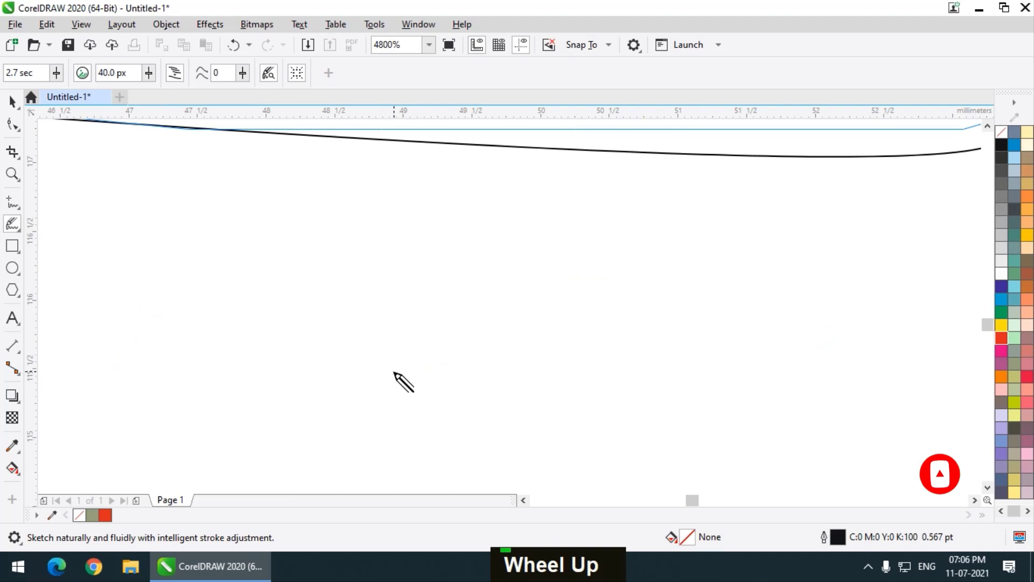
{"action": "scroll", "scroll_direction": "down", "scroll_amount": 3}
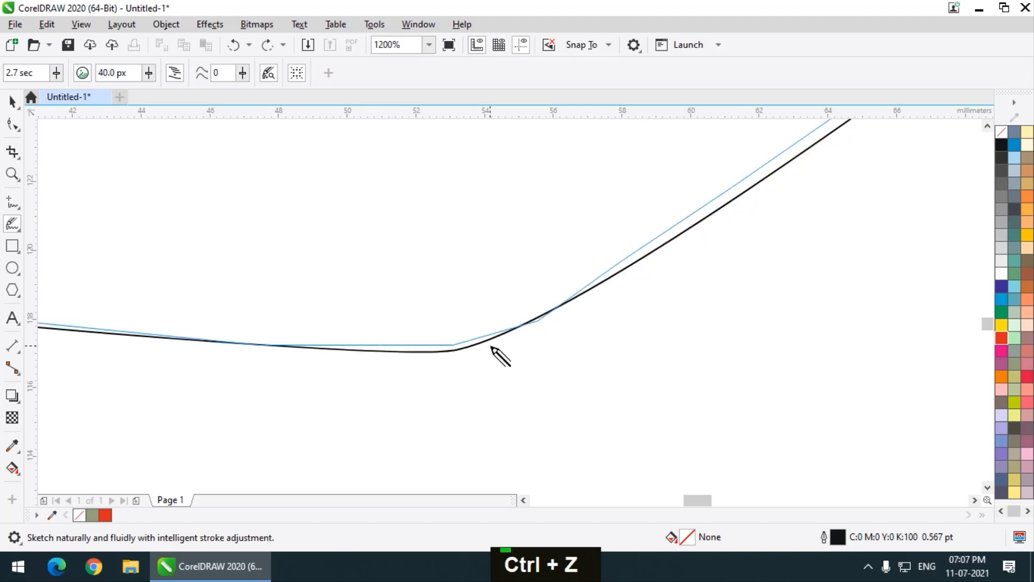
{"action": "scroll", "scroll_direction": "up", "scroll_amount": 3}
{"action": "scroll", "scroll_direction": "down", "scroll_amount": 3}
{"action": "scroll", "scroll_direction": "up", "scroll_amount": 3}
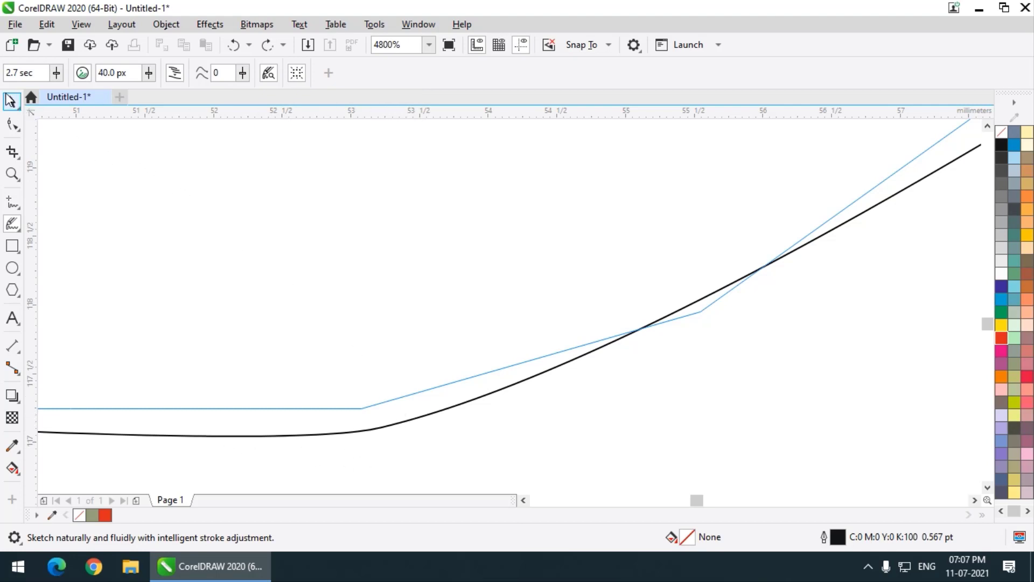
{"action": "scroll", "scroll_direction": "down", "scroll_amount": 3}
{"action": "key", "text": "Delete"}
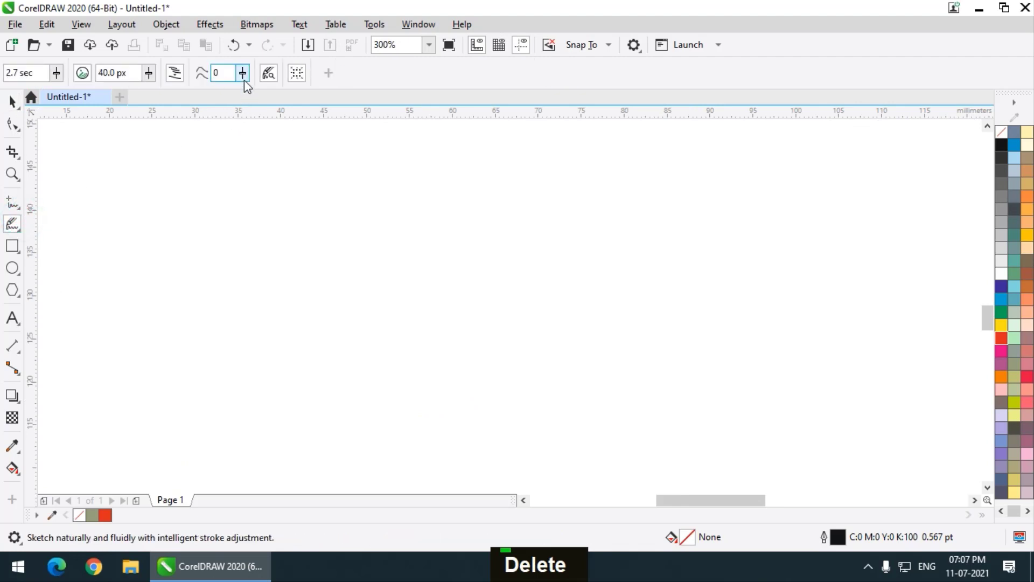
Step: Set smoothing to 100, draw a test stroke and zoom in to inspect its smoothness
{"action": "scroll", "scroll_direction": "down", "scroll_amount": 3}
{"action": "scroll", "scroll_direction": "up", "scroll_amount": 3}
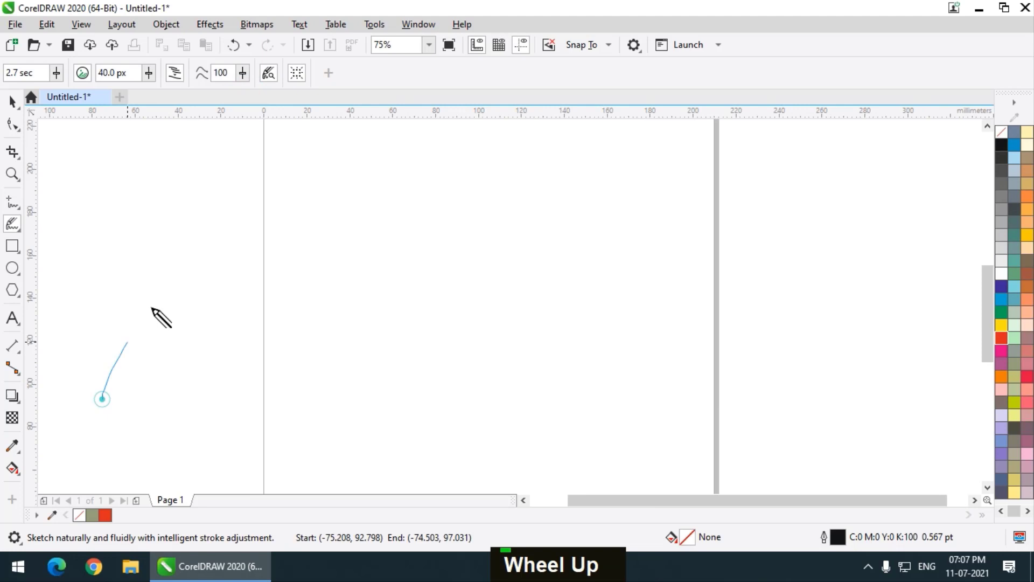
{"action": "scroll", "scroll_direction": "down", "scroll_amount": 3}
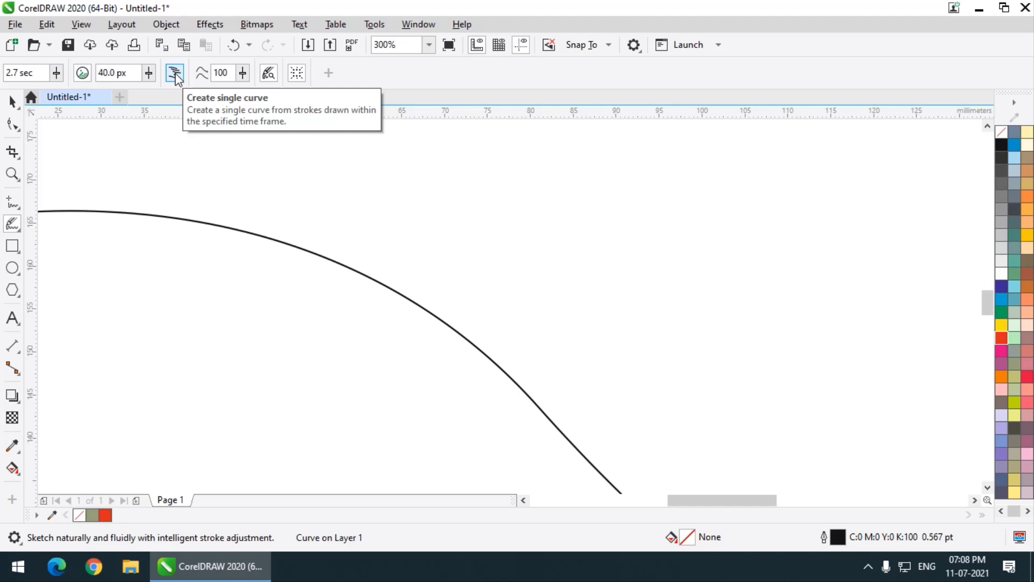
{"action": "scroll", "scroll_direction": "down", "scroll_amount": 3}
{"action": "scroll", "scroll_direction": "up", "scroll_amount": 3}
Step: Delete the test curve, set the timer to 0.0 sec and draw separate wavy strokes
{"action": "key", "text": "Delete"}
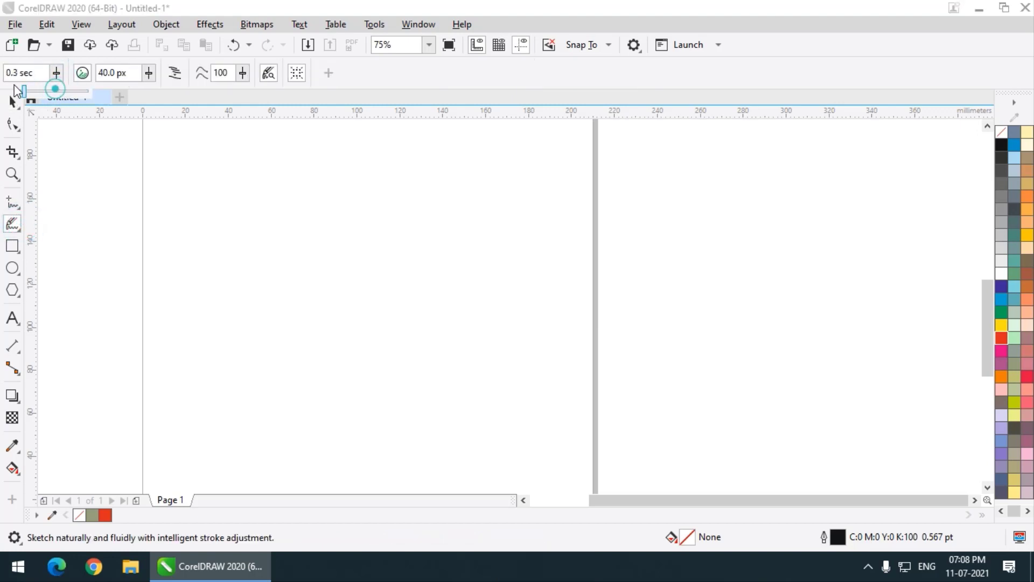
{"action": "scroll", "scroll_direction": "down", "scroll_amount": 3}
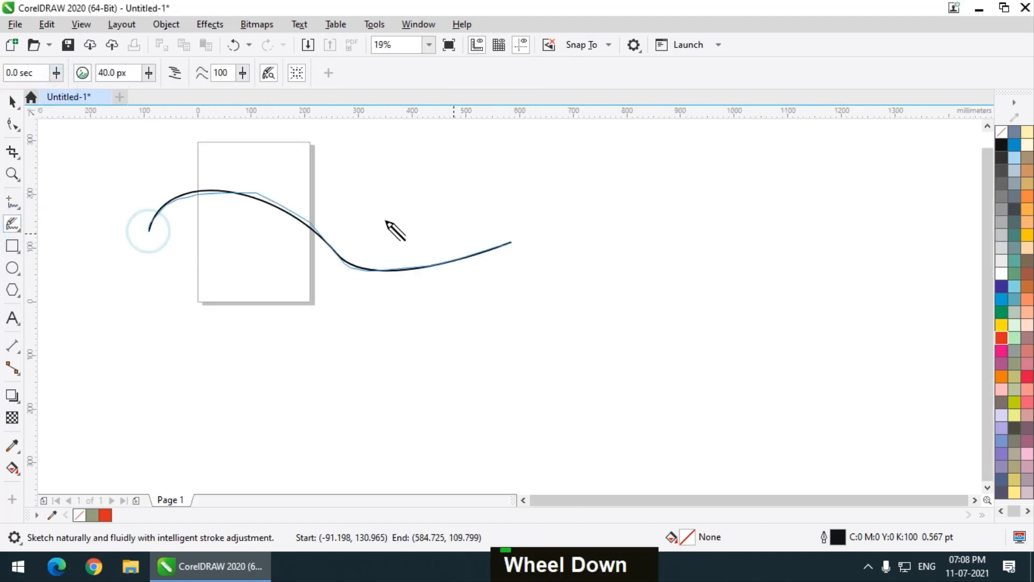
{"action": "scroll", "scroll_direction": "up", "scroll_amount": 3}
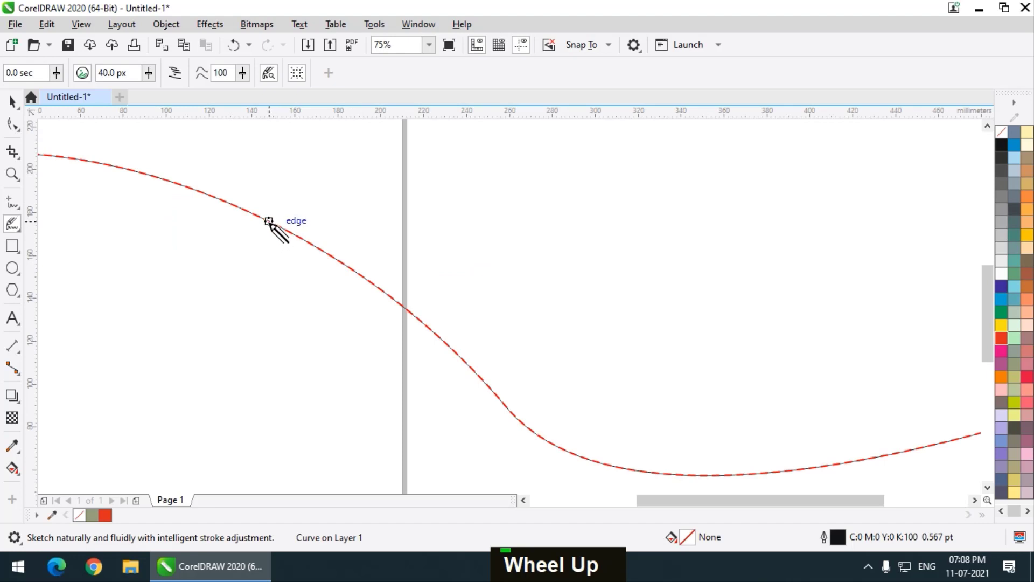
{"action": "scroll", "scroll_direction": "down", "scroll_amount": 3}
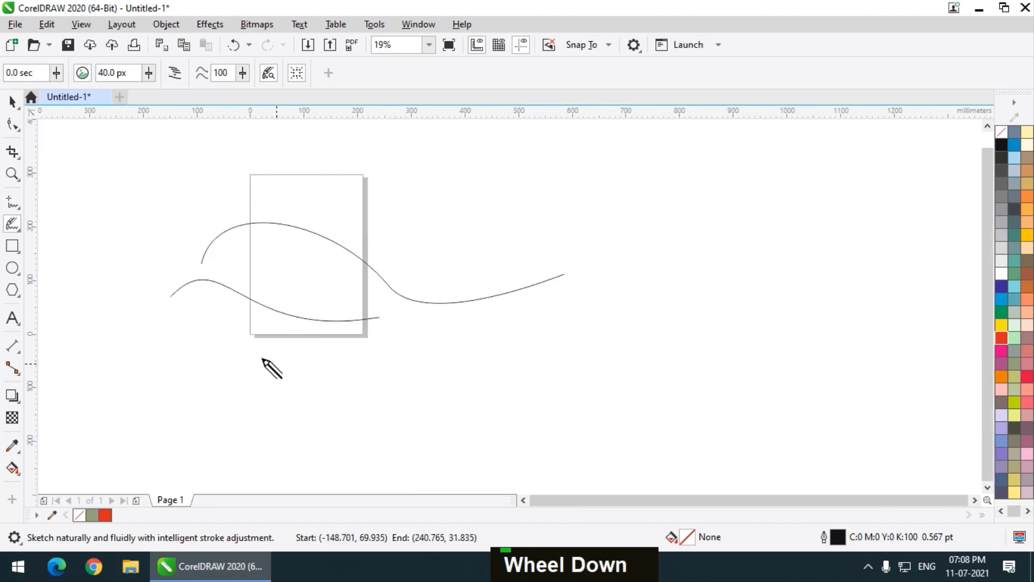
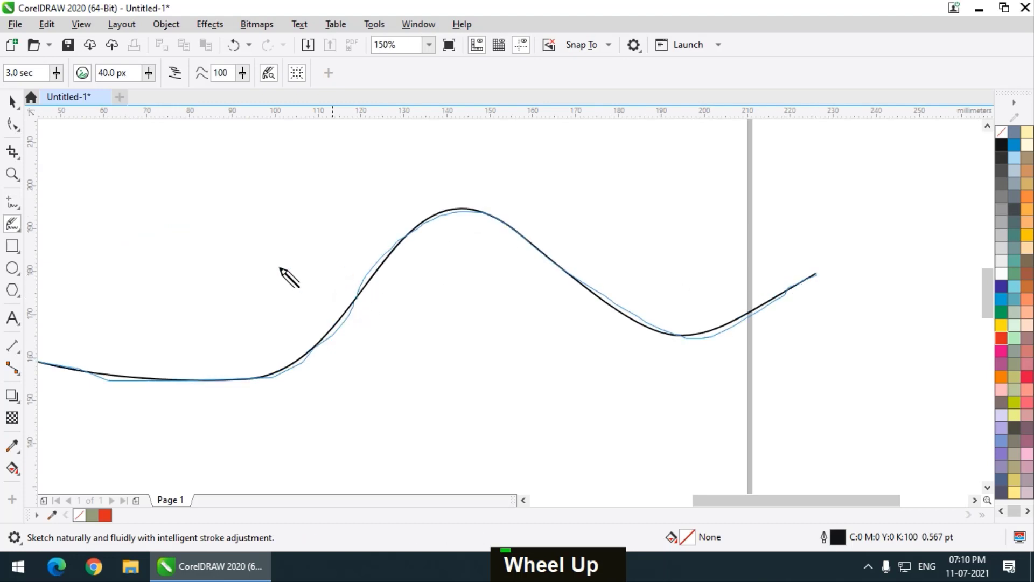
Step: Join 3-second-timer strokes into one long wavy curve ending in a loop, then zoom out
{"action": "scroll", "scroll_direction": "down", "scroll_amount": 3}
{"action": "scroll", "scroll_direction": "up", "scroll_amount": 3}
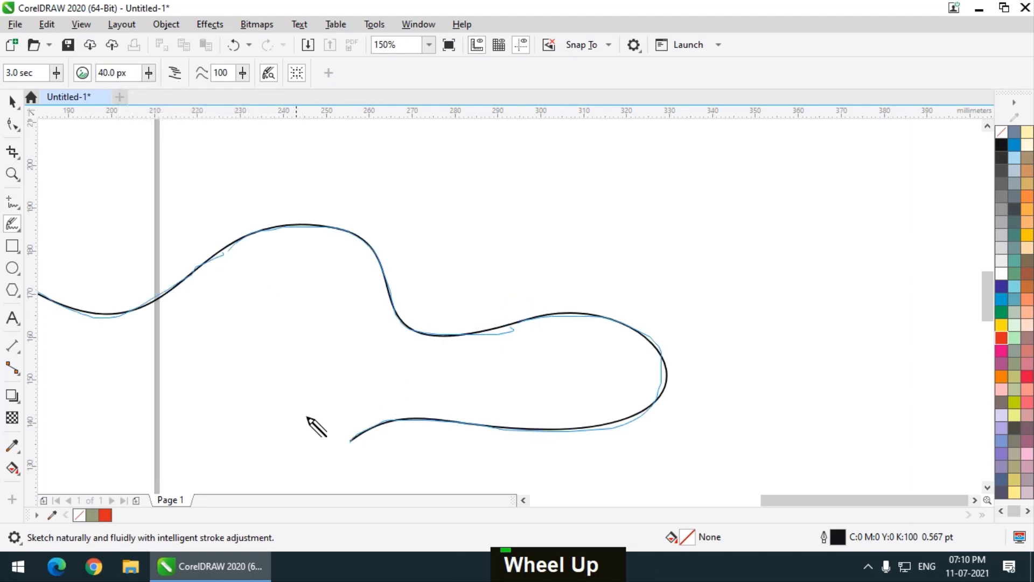
{"action": "scroll", "scroll_direction": "up", "scroll_amount": 3}
{"action": "scroll", "scroll_direction": "down", "scroll_amount": 3}
{"action": "scroll", "scroll_direction": "up", "scroll_amount": 3}
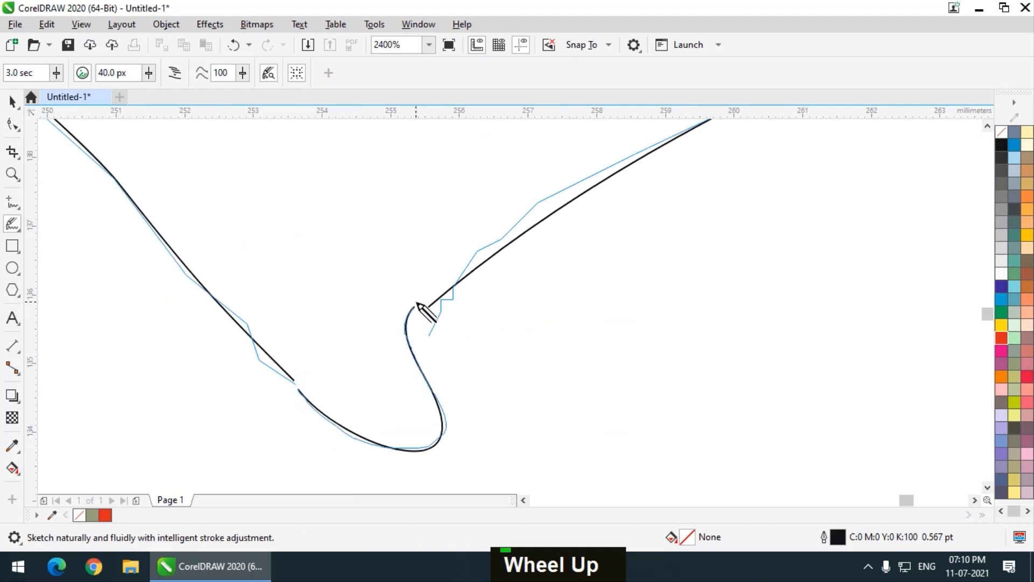
{"action": "scroll", "scroll_direction": "down", "scroll_amount": 3}
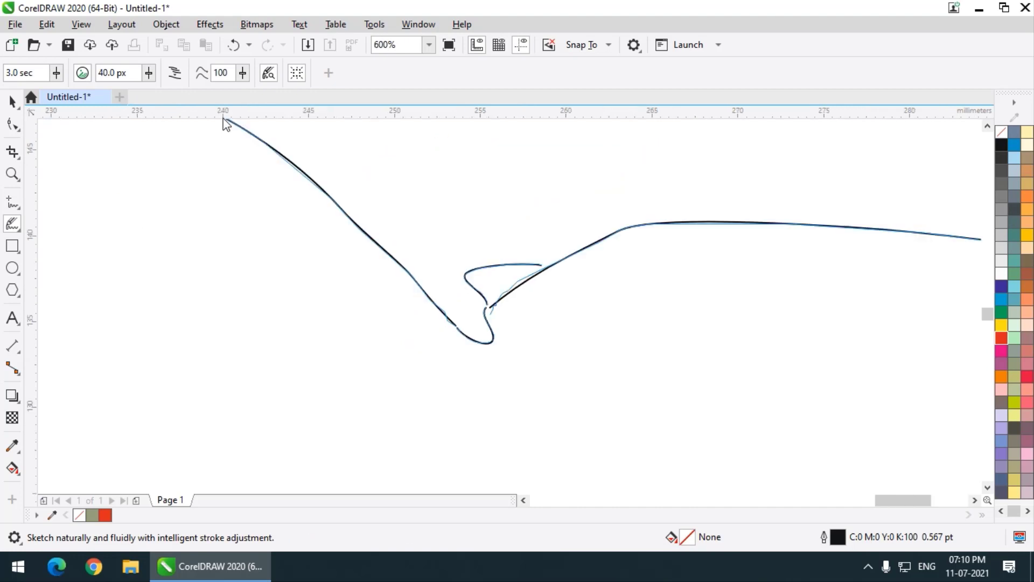
{"action": "scroll", "scroll_direction": "down", "scroll_amount": 3}
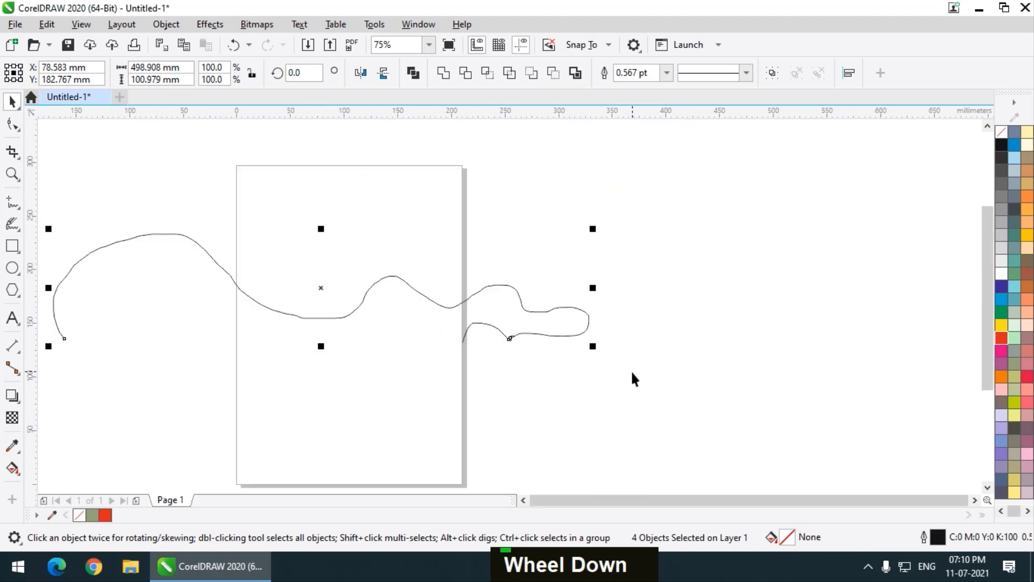
Step: Delete the looping curve and draw a new arching LiveSketch stroke across the page
{"action": "key", "text": "Delete"}
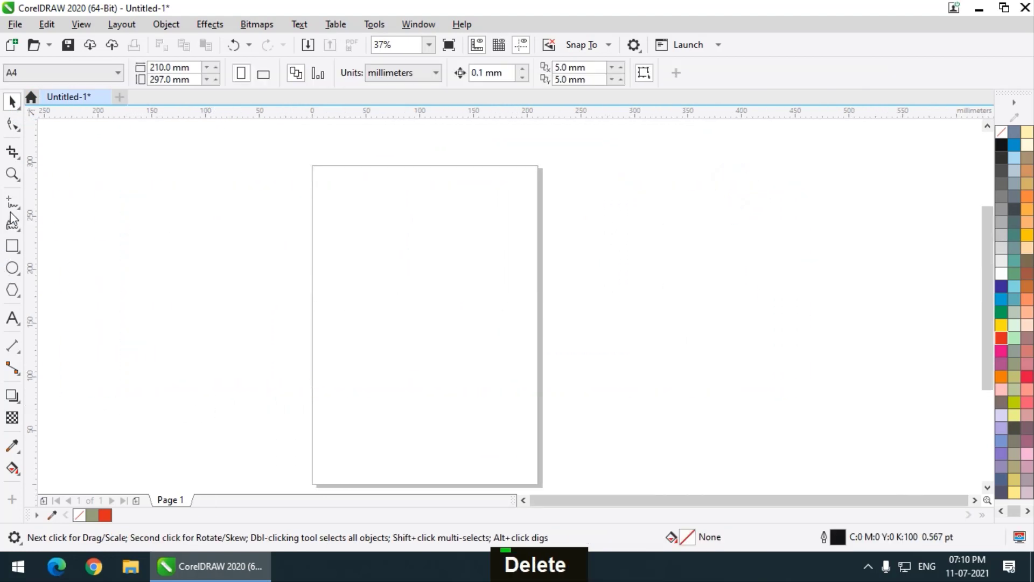
{"action": "scroll", "scroll_direction": "up", "scroll_amount": 3}
{"action": "scroll", "scroll_direction": "down", "scroll_amount": 3}
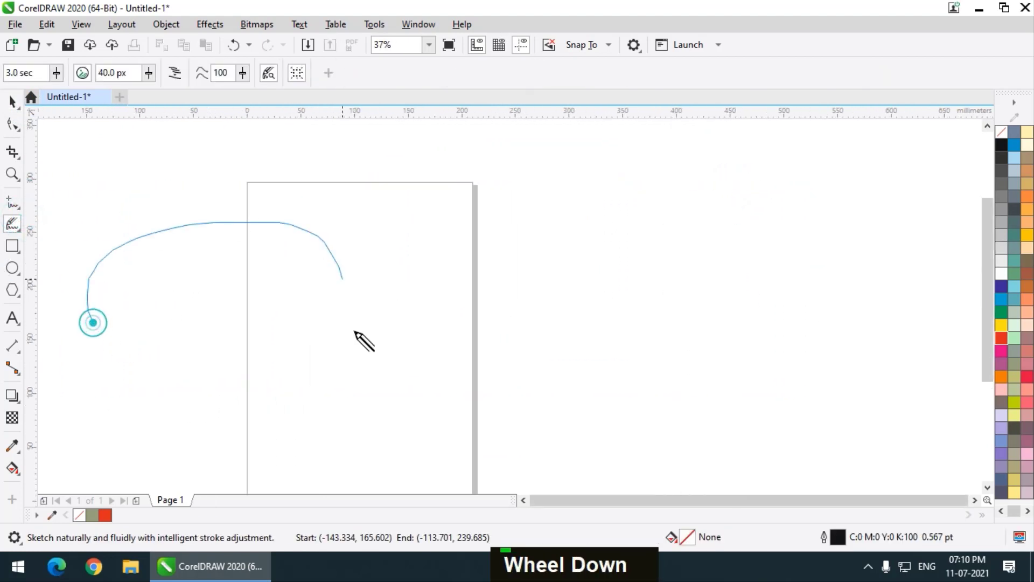
{"action": "scroll", "scroll_direction": "up", "scroll_amount": 3}
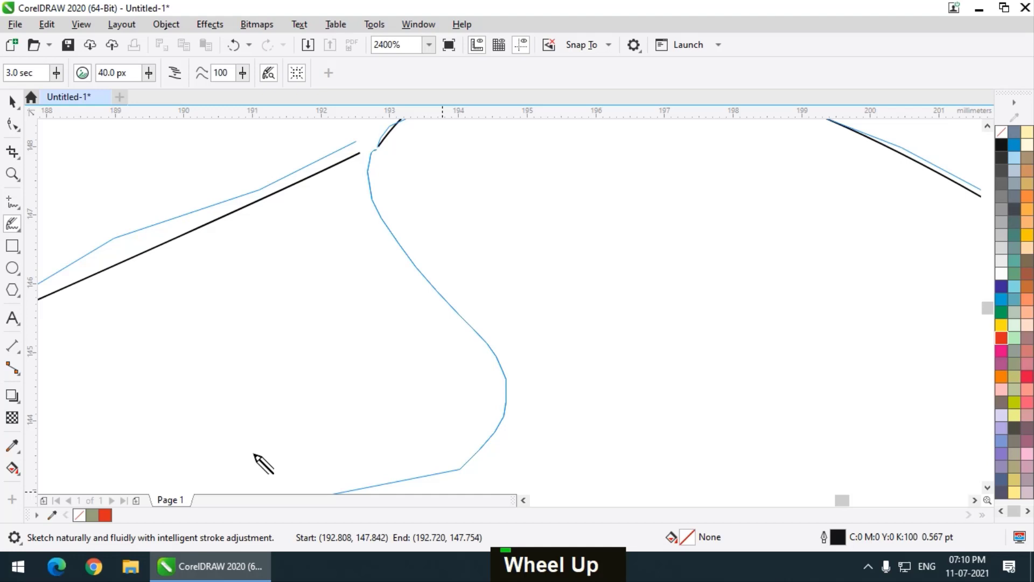
{"action": "scroll", "scroll_direction": "down", "scroll_amount": 3}
{"action": "scroll", "scroll_direction": "up", "scroll_amount": 3}
{"action": "scroll", "scroll_direction": "down", "scroll_amount": 3}
{"action": "scroll", "scroll_direction": "up", "scroll_amount": 3}
Step: Zoom in and refine the small hooked wave at the curve's end
{"action": "scroll", "scroll_direction": "down", "scroll_amount": 3}
{"action": "scroll", "scroll_direction": "up", "scroll_amount": 3}
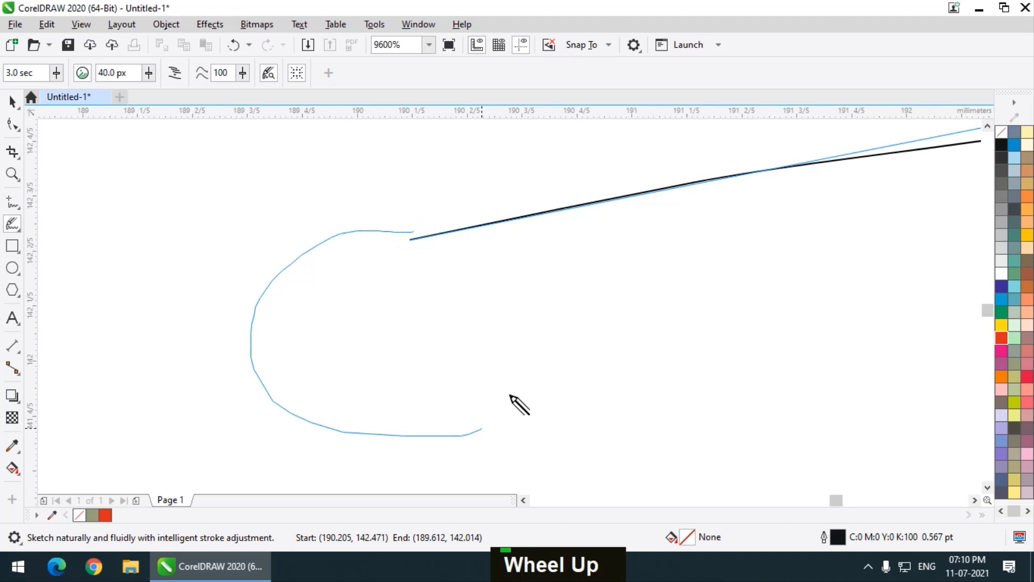
{"action": "scroll", "scroll_direction": "down", "scroll_amount": 3}
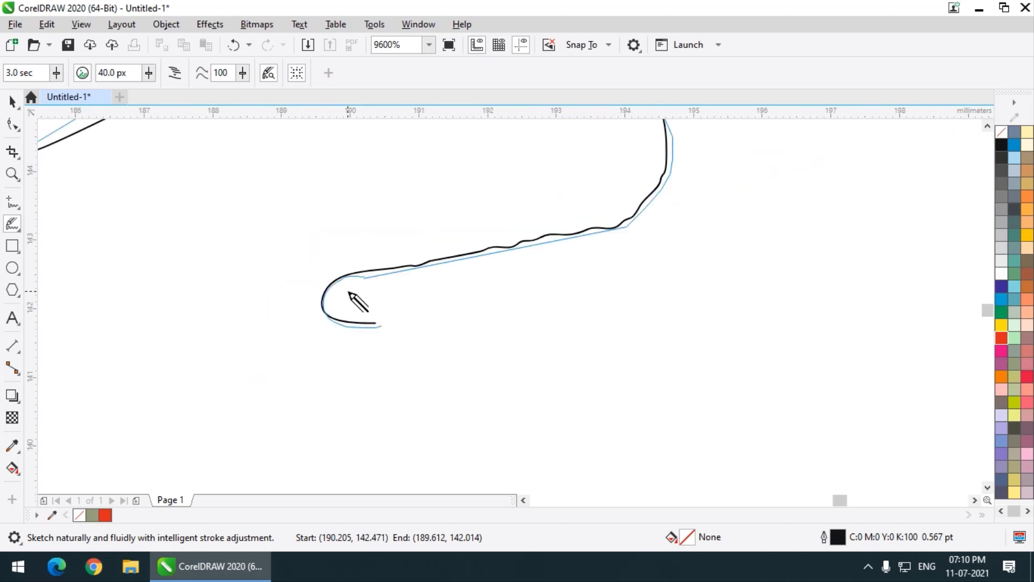
{"action": "scroll", "scroll_direction": "up", "scroll_amount": 3}
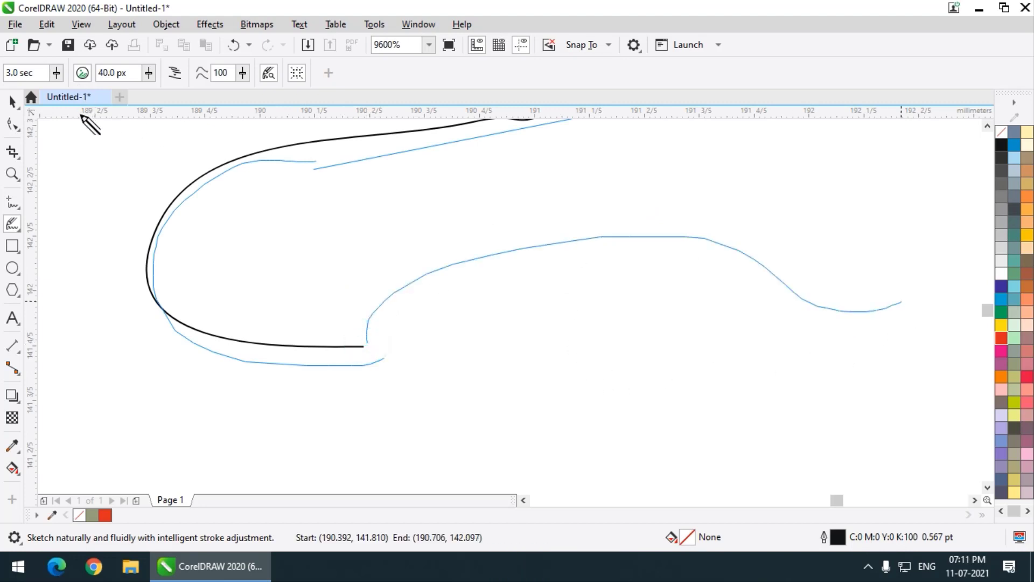
{"action": "scroll", "scroll_direction": "down", "scroll_amount": 3}
{"action": "scroll", "scroll_direction": "up", "scroll_amount": 3}
{"action": "scroll", "scroll_direction": "down", "scroll_amount": 3}
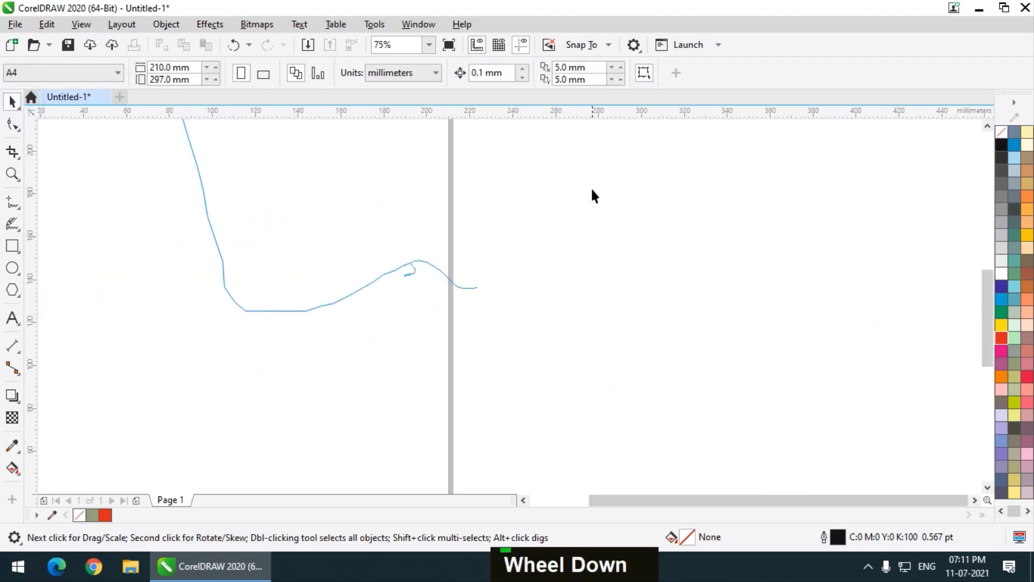
Step: Delete the hooked curve and sketch fresh wavy strokes beyond the page
{"action": "key", "text": "Delete"}
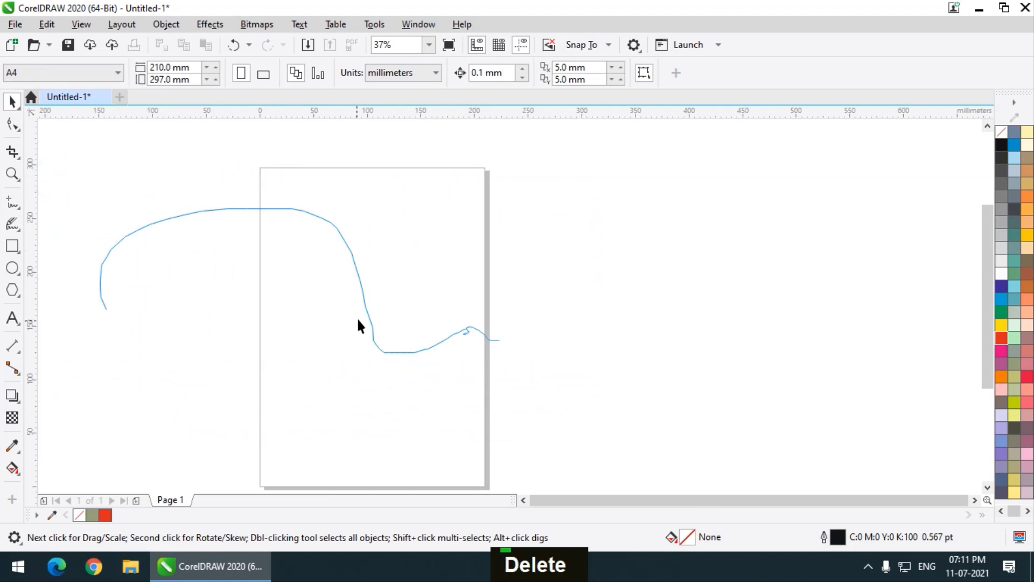
{"action": "scroll", "scroll_direction": "down", "scroll_amount": 3}
{"action": "scroll", "scroll_direction": "up", "scroll_amount": 3}
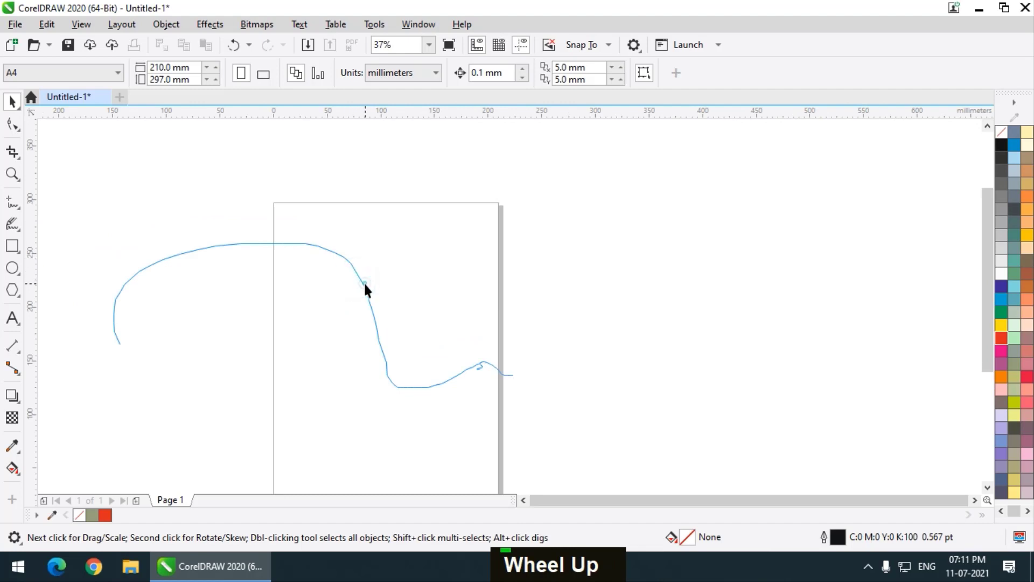
{"action": "double_click", "coordinate": [370, 287]}
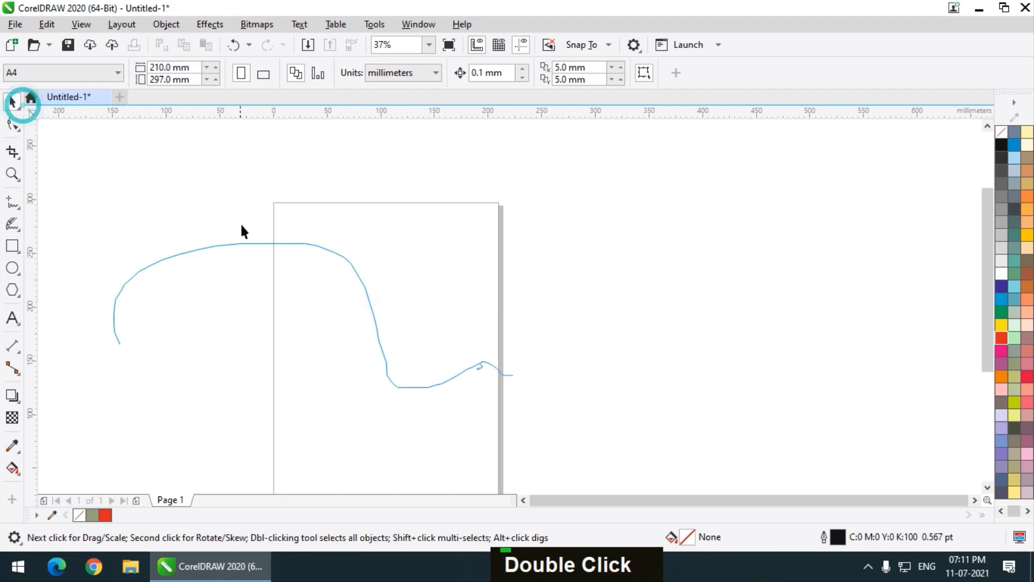
{"action": "scroll", "scroll_direction": "down", "scroll_amount": 3}
Step: Undo the last five strokes, then select and delete the remaining sketch
{"action": "key", "text": "ctrl+z"}
{"action": "key", "text": "ctrl+z"}
{"action": "key", "text": "ctrl+z"}
{"action": "key", "text": "ctrl+z"}
{"action": "key", "text": "ctrl+z"}
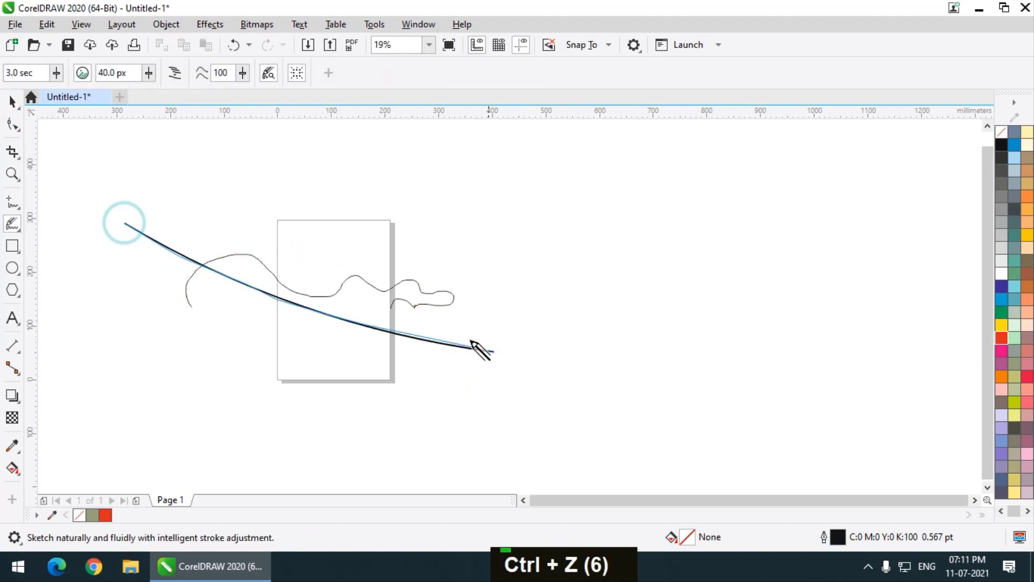
{"action": "double_click", "coordinate": [125, 180]}
{"action": "key", "text": "Delete"}
Step: Draw another multi-stroke wavy curve, zoom out and select every curve at once
{"action": "scroll", "scroll_direction": "up", "scroll_amount": 3}
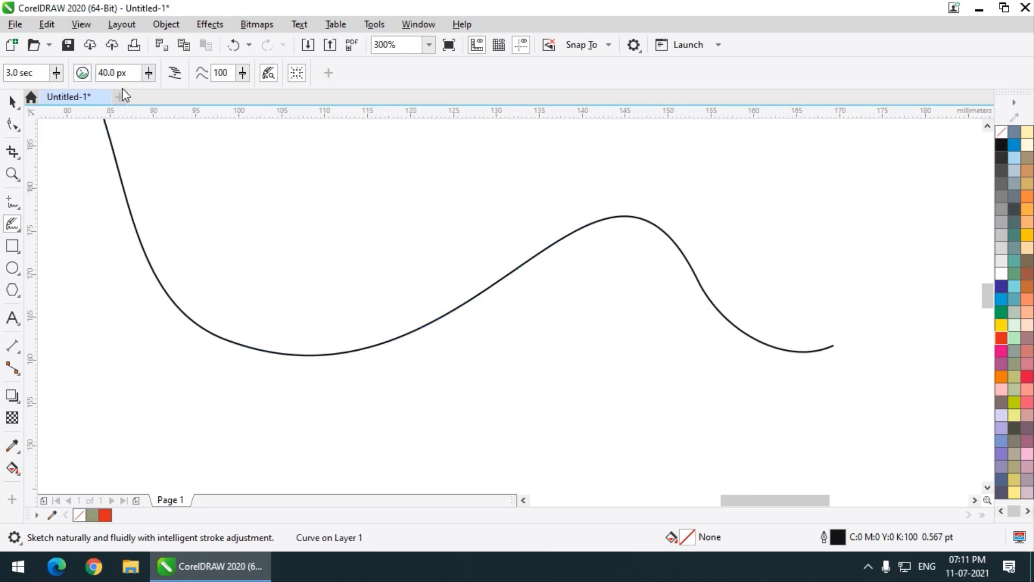
{"action": "scroll", "scroll_direction": "down", "scroll_amount": 3}
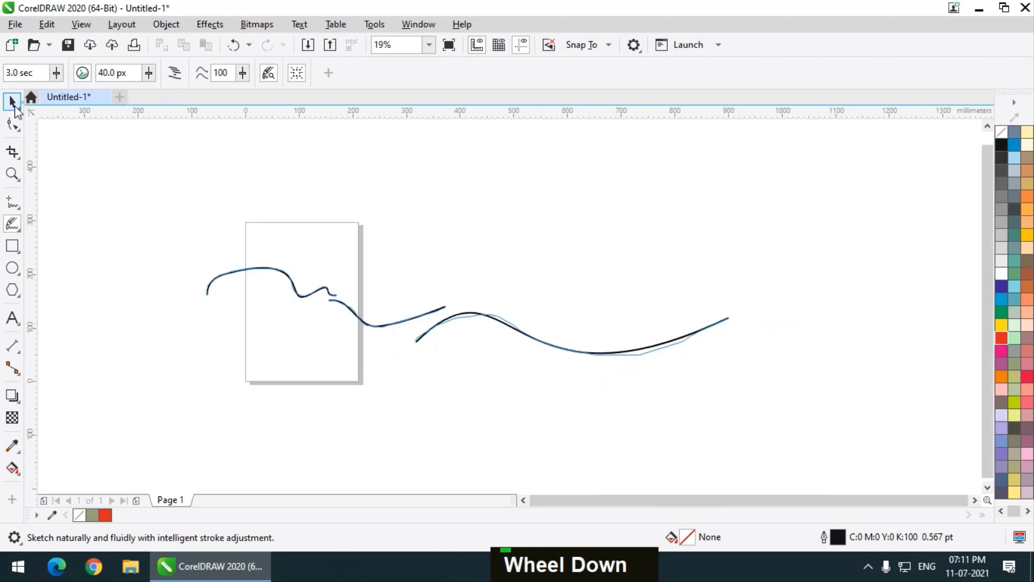
{"action": "double_click", "coordinate": [219, 194]}
Step: Delete all curves and sketch a big looping LiveSketch network around the page
{"action": "key", "text": "Delete"}
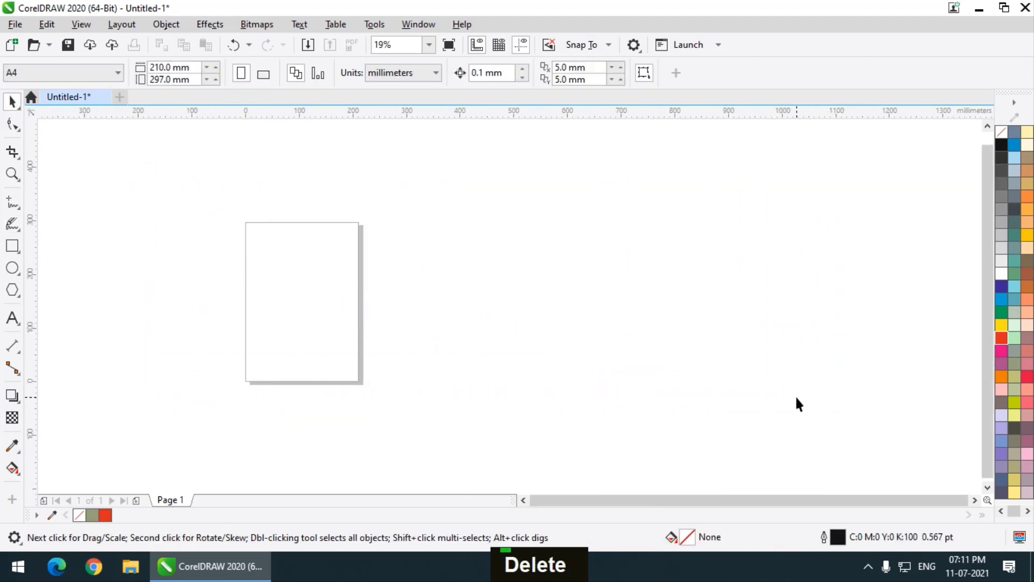
{"action": "key", "text": "shift+F4"}
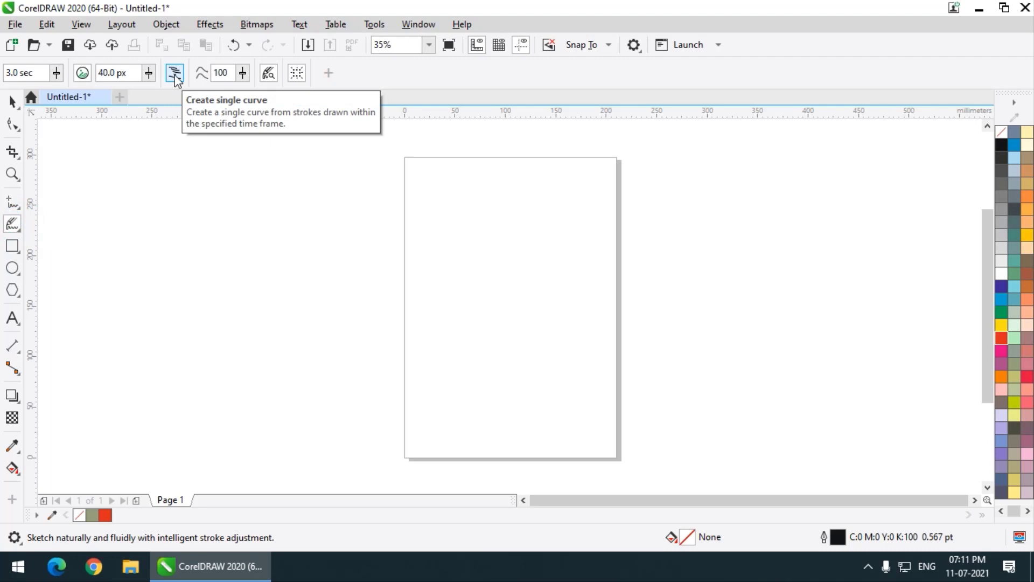
{"action": "scroll", "scroll_direction": "down", "scroll_amount": 3}
{"action": "scroll", "scroll_direction": "up", "scroll_amount": 3}
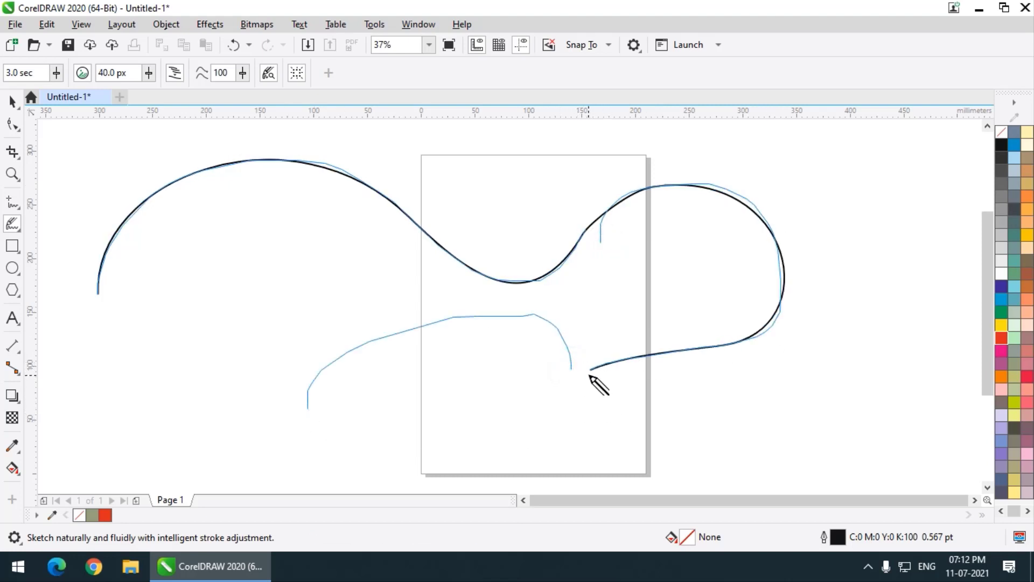
{"action": "scroll", "scroll_direction": "down", "scroll_amount": 3}
{"action": "scroll", "scroll_direction": "up", "scroll_amount": 3}
{"action": "scroll", "scroll_direction": "down", "scroll_amount": 3}
{"action": "scroll", "scroll_direction": "up", "scroll_amount": 3}
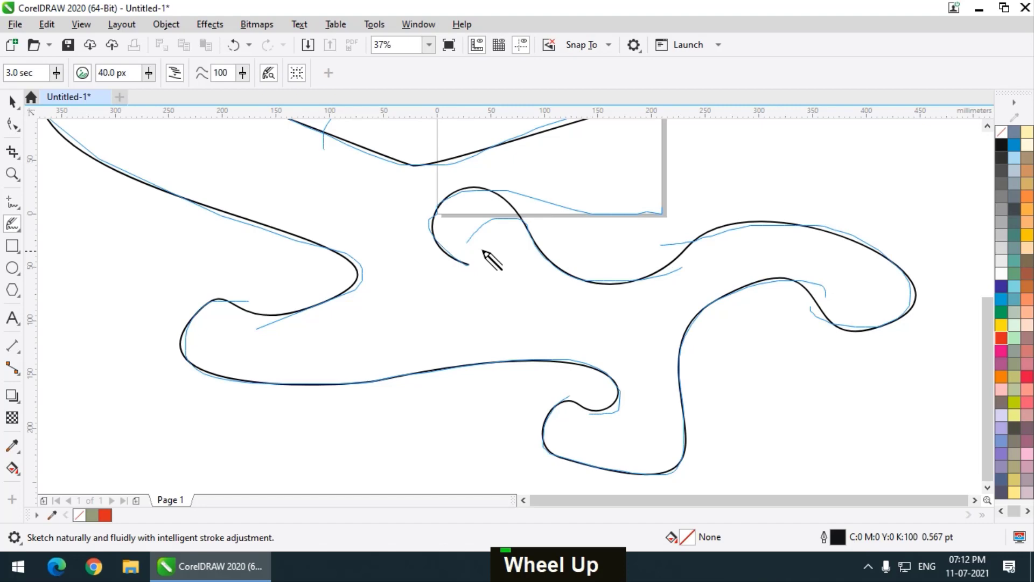
{"action": "scroll", "scroll_direction": "down", "scroll_amount": 3}
{"action": "scroll", "scroll_direction": "up", "scroll_amount": 3}
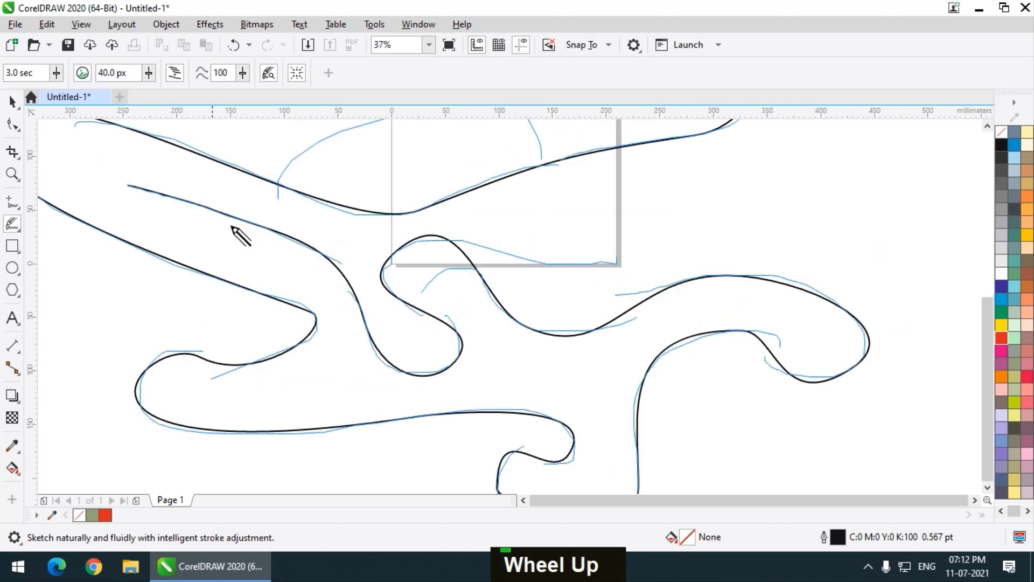
Step: Add more interlocking strokes beyond the page, then undo the last one
{"action": "scroll", "scroll_direction": "down", "scroll_amount": 3}
{"action": "scroll", "scroll_direction": "up", "scroll_amount": 3}
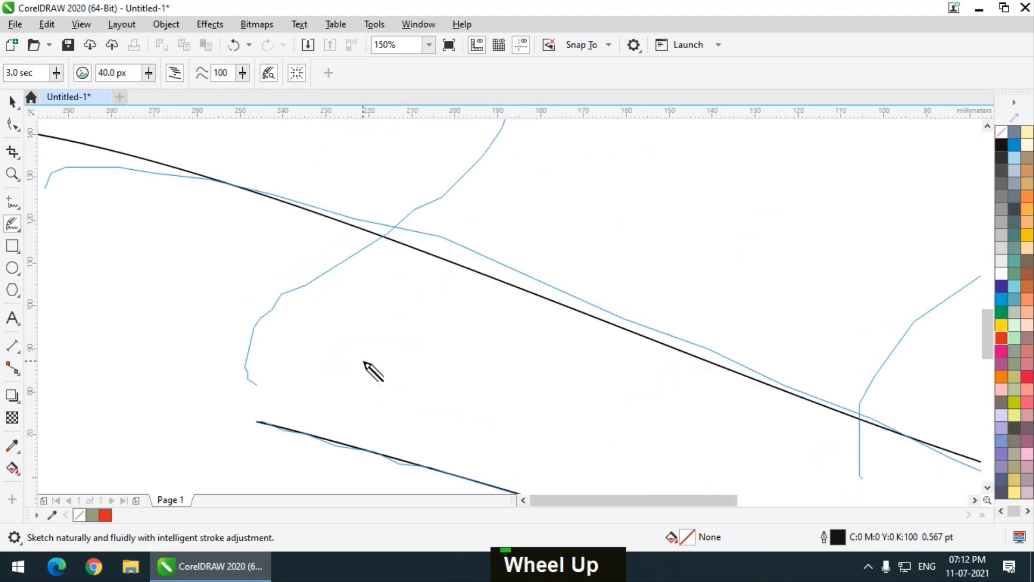
{"action": "scroll", "scroll_direction": "down", "scroll_amount": 3}
{"action": "scroll", "scroll_direction": "down", "scroll_amount": 3}
{"action": "scroll", "scroll_direction": "up", "scroll_amount": 3}
{"action": "scroll", "scroll_direction": "down", "scroll_amount": 3}
{"action": "scroll", "scroll_direction": "up", "scroll_amount": 3}
{"action": "scroll", "scroll_direction": "down", "scroll_amount": 3}
{"action": "scroll", "scroll_direction": "down", "scroll_amount": 3}
{"action": "key", "text": "ctrl+z"}
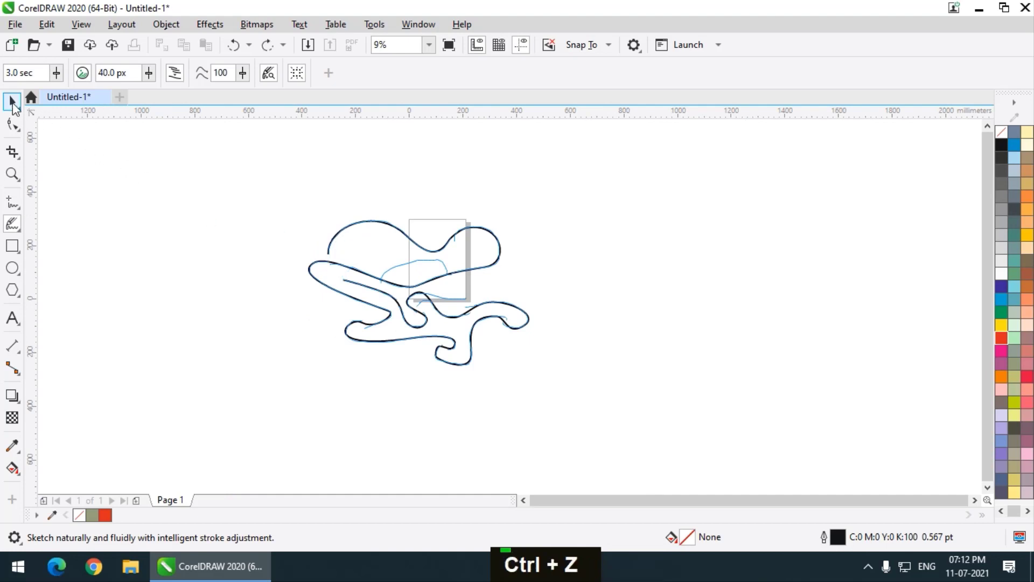
Step: Delete the whole looping sketch, draw one test stroke and delete it too
{"action": "key", "text": "Delete"}
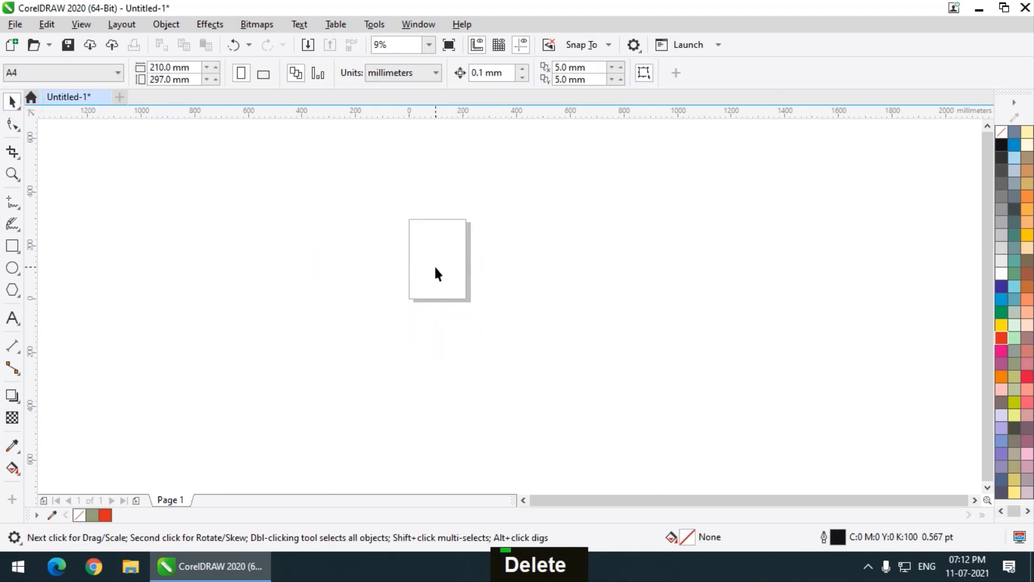
{"action": "key", "text": "shift+F4"}
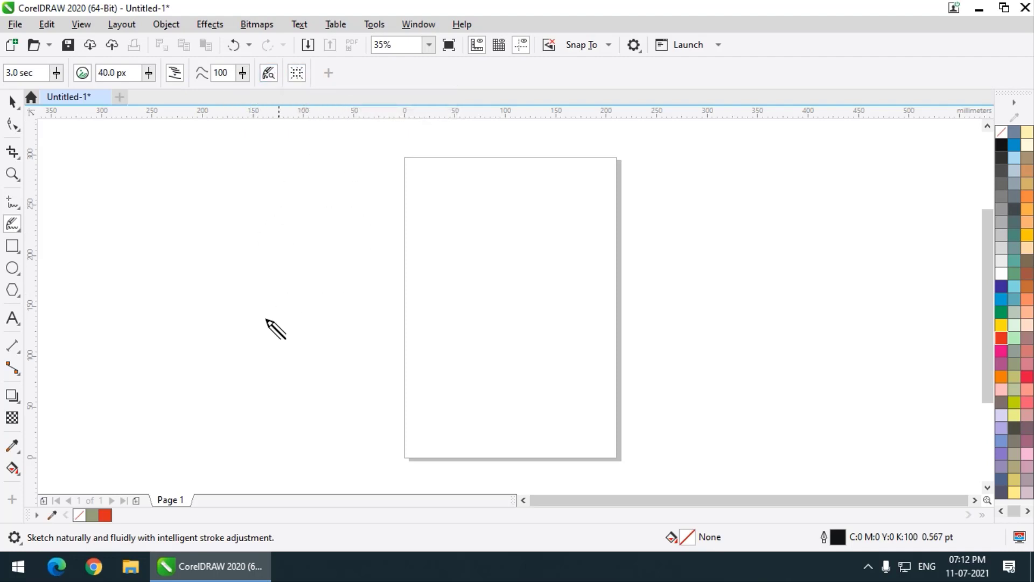
{"action": "scroll", "scroll_direction": "up", "scroll_amount": 3}
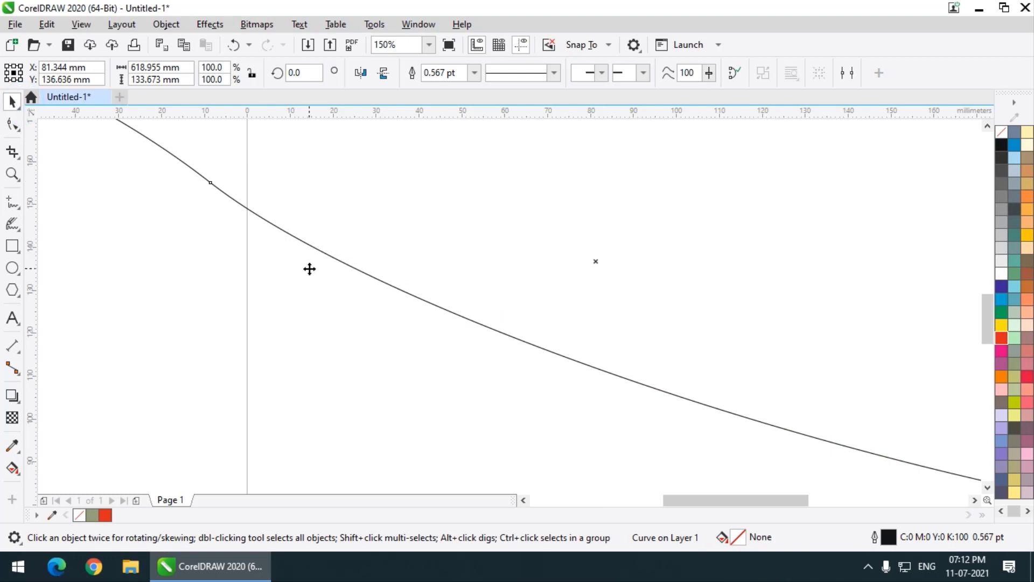
{"action": "key", "text": "Delete"}
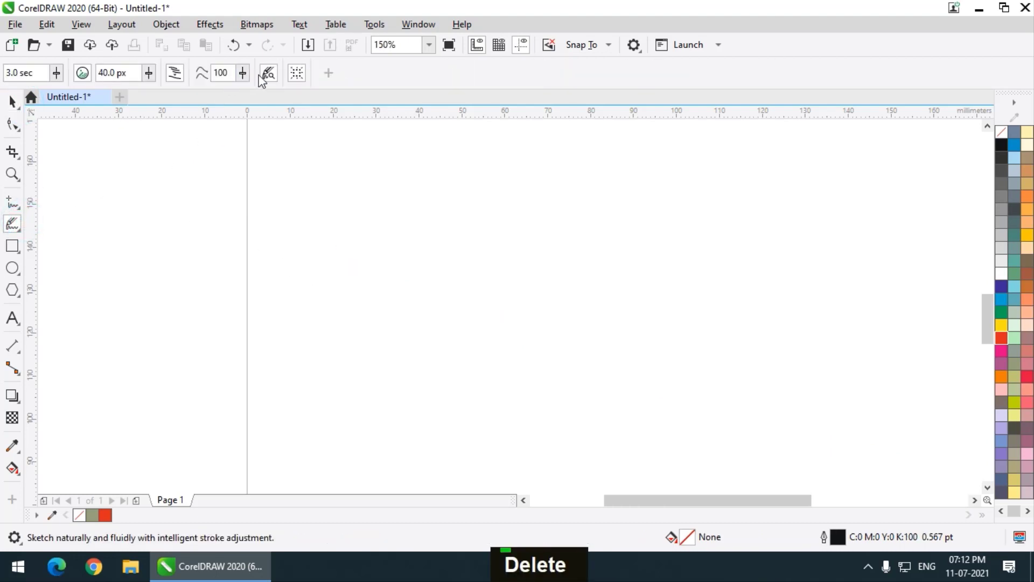
Step: Draw one S-shaped LiveSketch stroke across the page, removing a discarded attempt
{"action": "scroll", "scroll_direction": "down", "scroll_amount": 3}
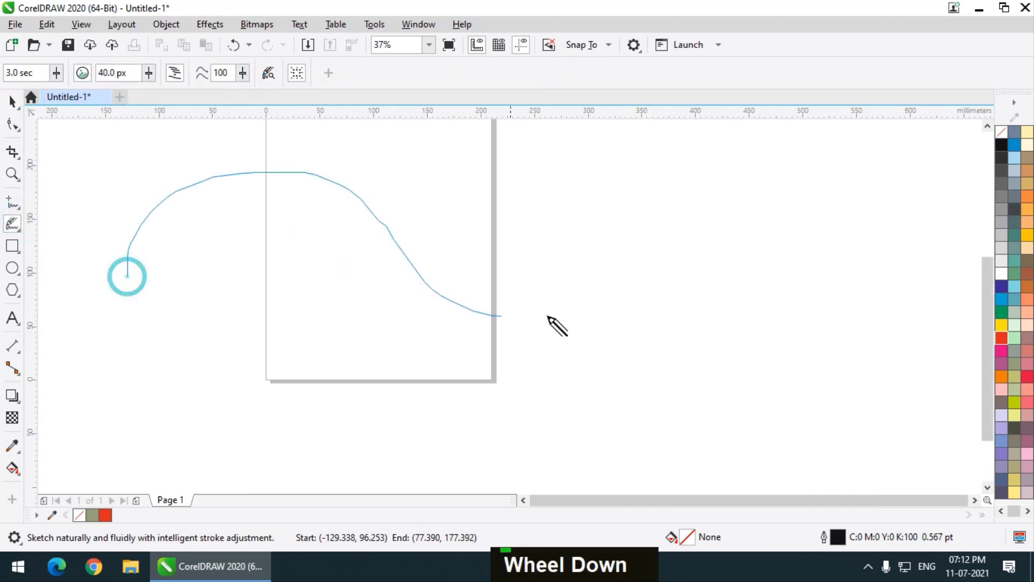
{"action": "scroll", "scroll_direction": "up", "scroll_amount": 3}
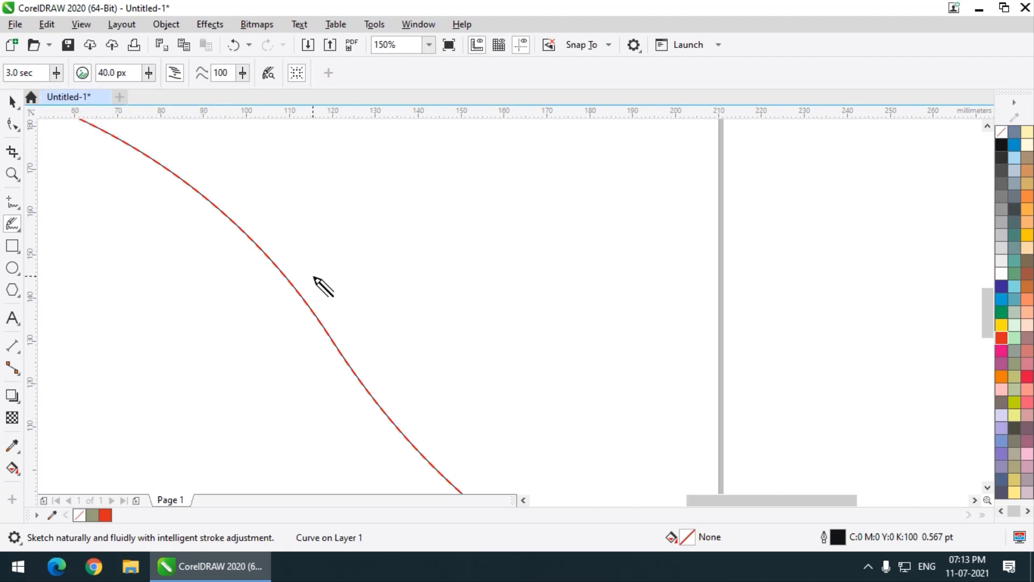
{"action": "scroll", "scroll_direction": "down", "scroll_amount": 3}
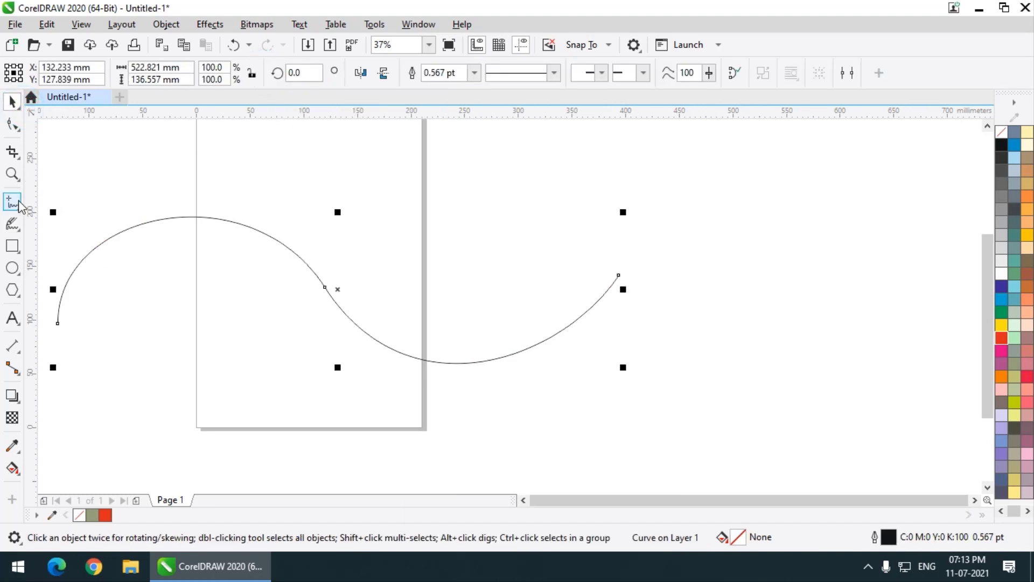
{"action": "key", "text": "Delete"}
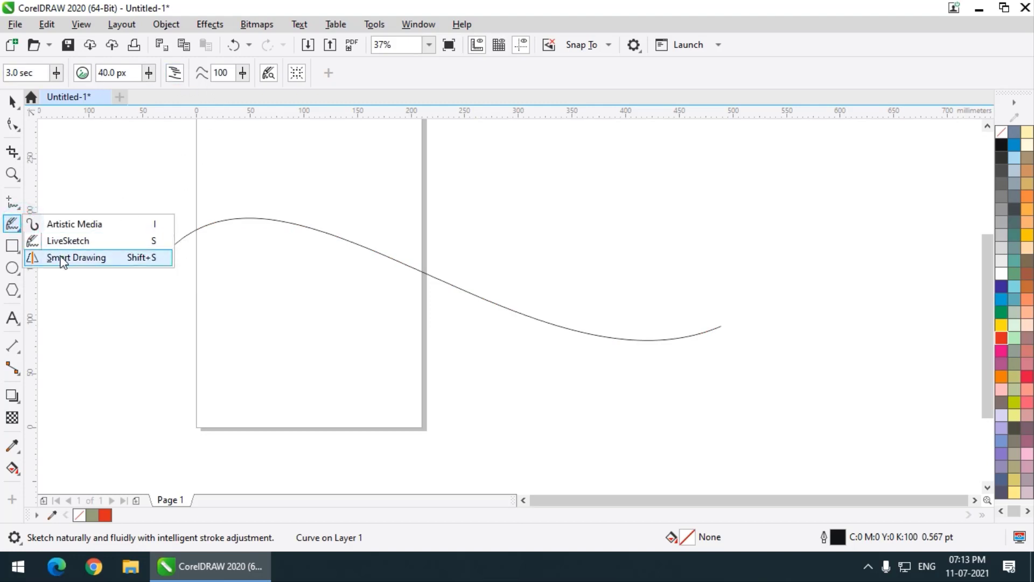
Step: Delete the S-curve, zoom to the page and sketch two circles and a wide ellipse as true shapes
{"action": "key", "text": "Delete"}
{"action": "key", "text": "shift+F4"}
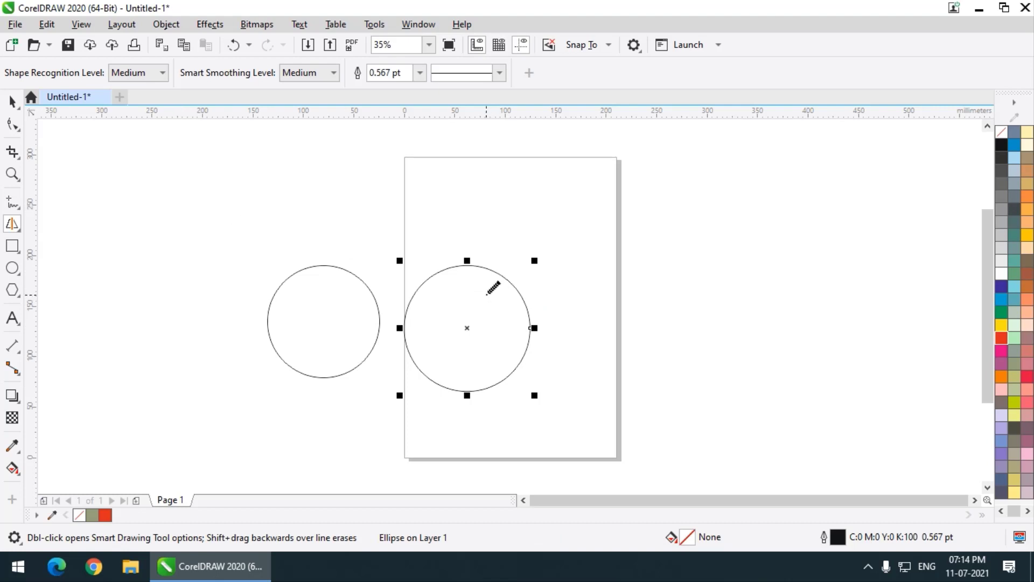
{"action": "scroll", "scroll_direction": "down", "scroll_amount": 3}
{"action": "scroll", "scroll_direction": "up", "scroll_amount": 3}
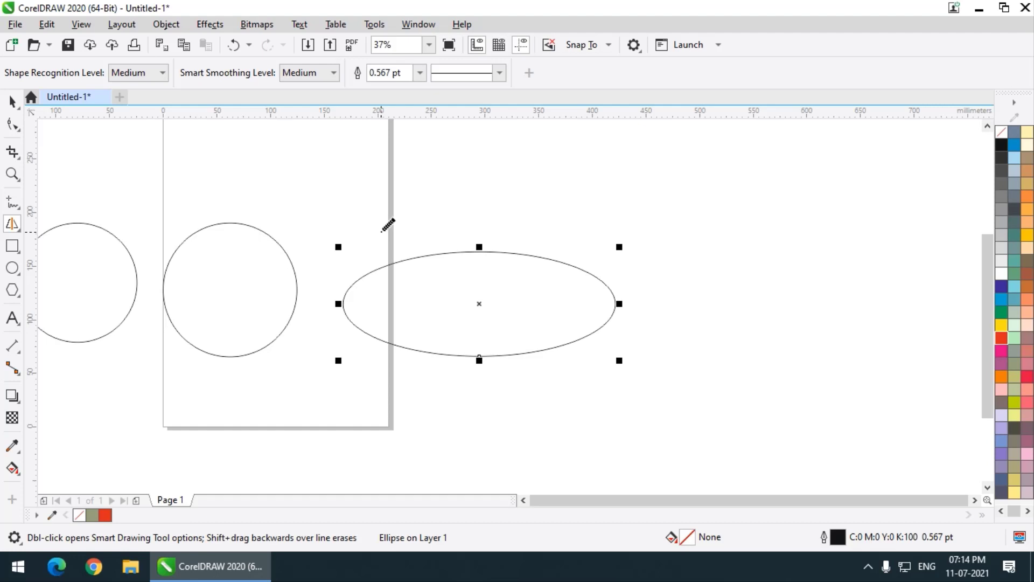
{"action": "scroll", "scroll_direction": "down", "scroll_amount": 3}
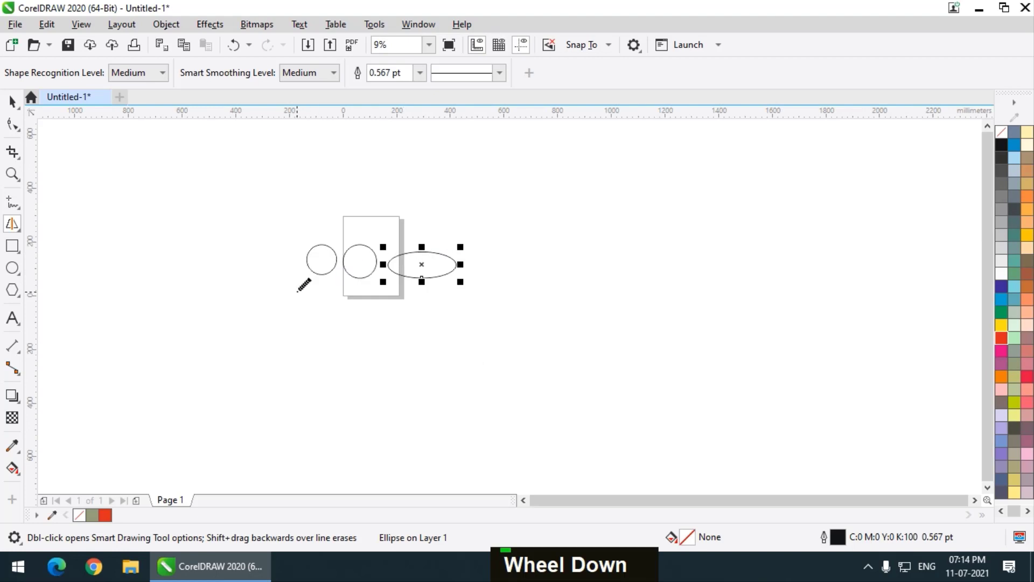
Step: Sketch a right-pointing triangle left of the circles, then a large closed freehand blob below the page
{"action": "scroll", "scroll_direction": "down", "scroll_amount": 3}
{"action": "scroll", "scroll_direction": "up", "scroll_amount": 3}
{"action": "scroll", "scroll_direction": "down", "scroll_amount": 3}
{"action": "scroll", "scroll_direction": "up", "scroll_amount": 3}
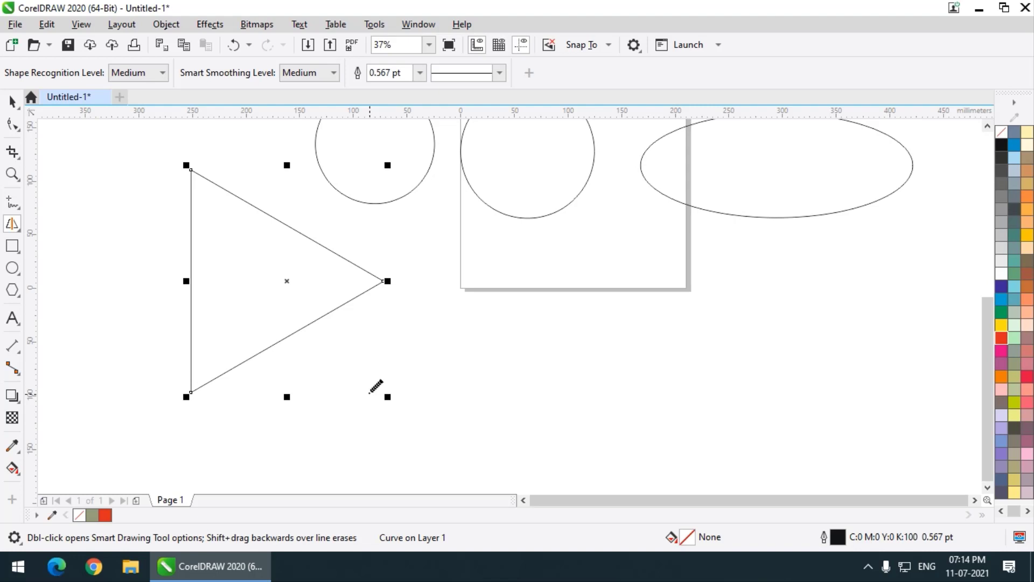
{"action": "scroll", "scroll_direction": "down", "scroll_amount": 3}
{"action": "scroll", "scroll_direction": "up", "scroll_amount": 3}
{"action": "scroll", "scroll_direction": "down", "scroll_amount": 3}
{"action": "scroll", "scroll_direction": "up", "scroll_amount": 3}
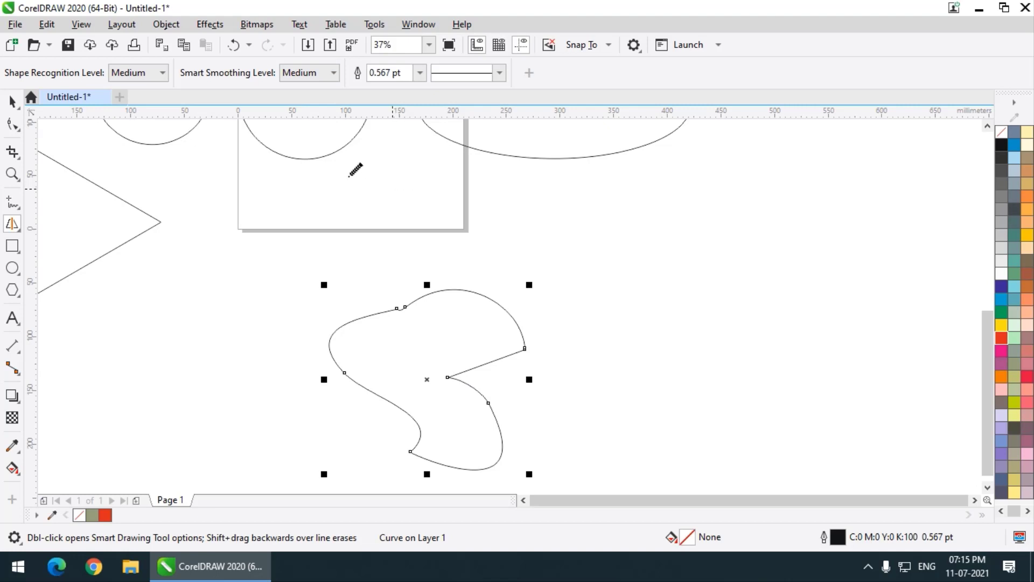
Step: Delete the misshapen blob and sketch a rectangle below the page, undoing one bad attempt
{"action": "key", "text": "Delete"}
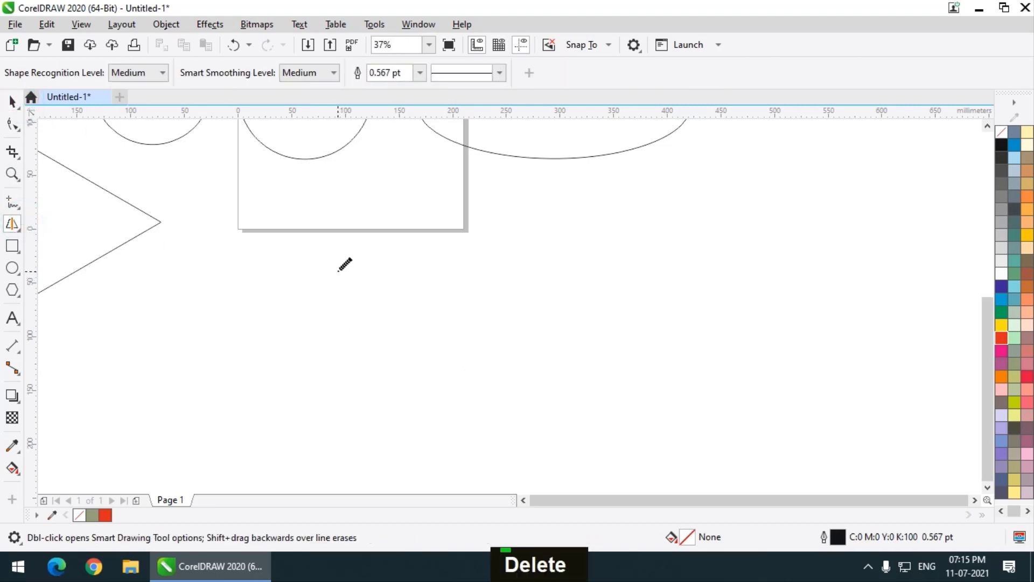
{"action": "scroll", "scroll_direction": "down", "scroll_amount": 3}
{"action": "scroll", "scroll_direction": "up", "scroll_amount": 3}
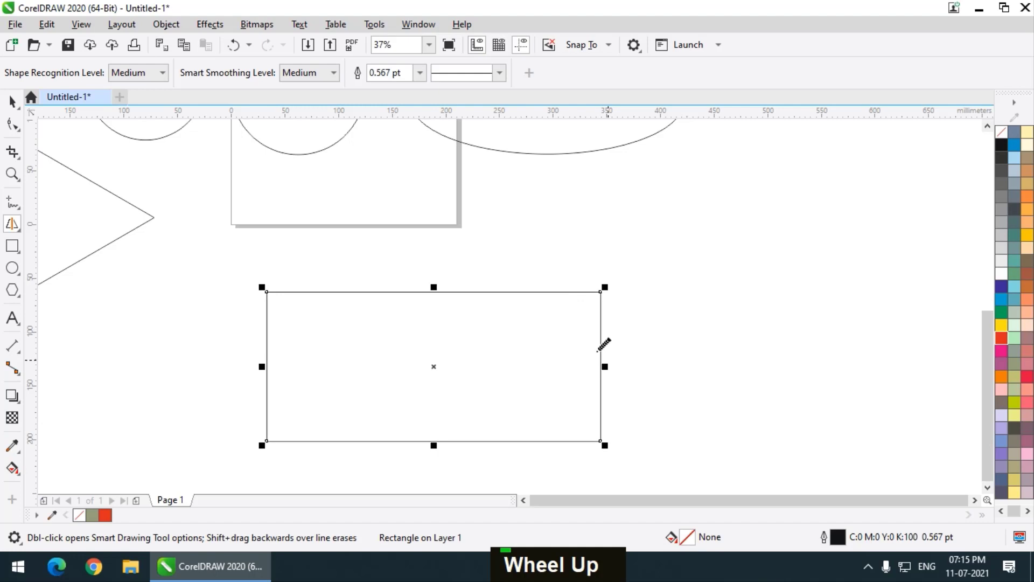
{"action": "scroll", "scroll_direction": "down", "scroll_amount": 3}
{"action": "scroll", "scroll_direction": "up", "scroll_amount": 3}
{"action": "scroll", "scroll_direction": "down", "scroll_amount": 3}
{"action": "key", "text": "ctrl+z"}
Step: Sketch two five-pointed stars to the right of the page and return to the Pick tool
{"action": "scroll", "scroll_direction": "up", "scroll_amount": 3}
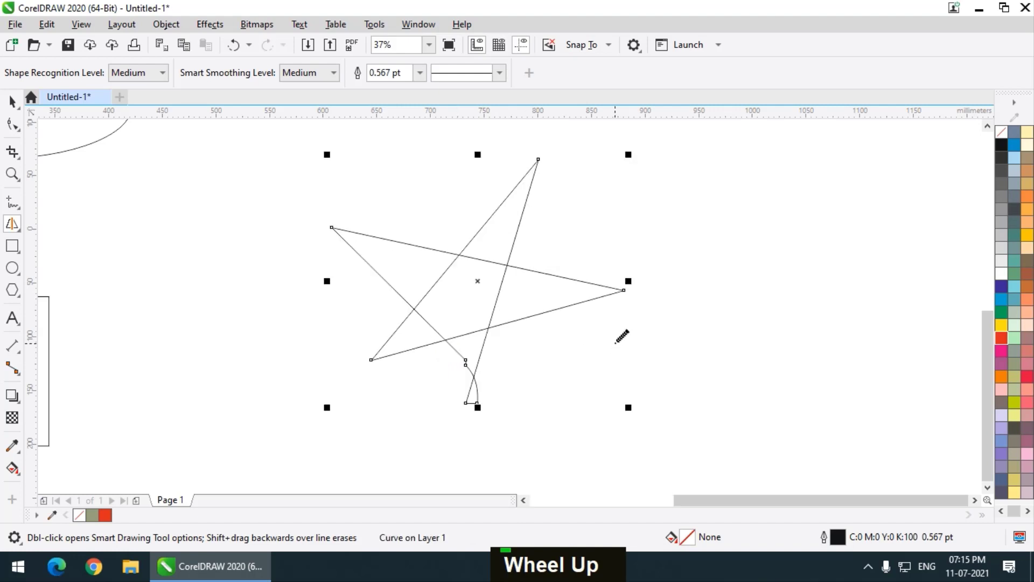
{"action": "scroll", "scroll_direction": "down", "scroll_amount": 3}
{"action": "scroll", "scroll_direction": "up", "scroll_amount": 3}
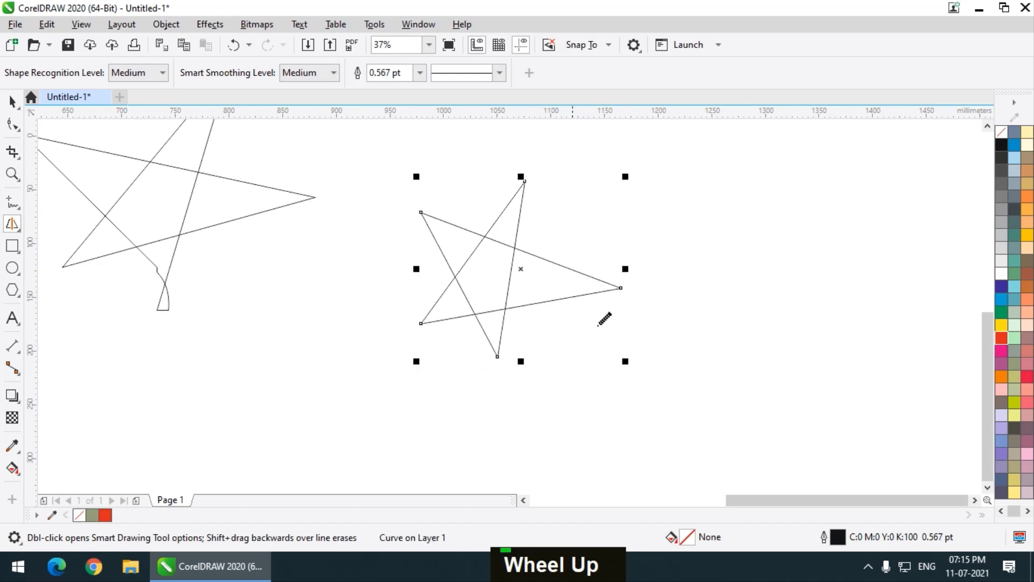
{"action": "scroll", "scroll_direction": "down", "scroll_amount": 3}
{"action": "scroll", "scroll_direction": "up", "scroll_amount": 3}
{"action": "scroll", "scroll_direction": "down", "scroll_amount": 3}
{"action": "double_click", "coordinate": [216, 170]}
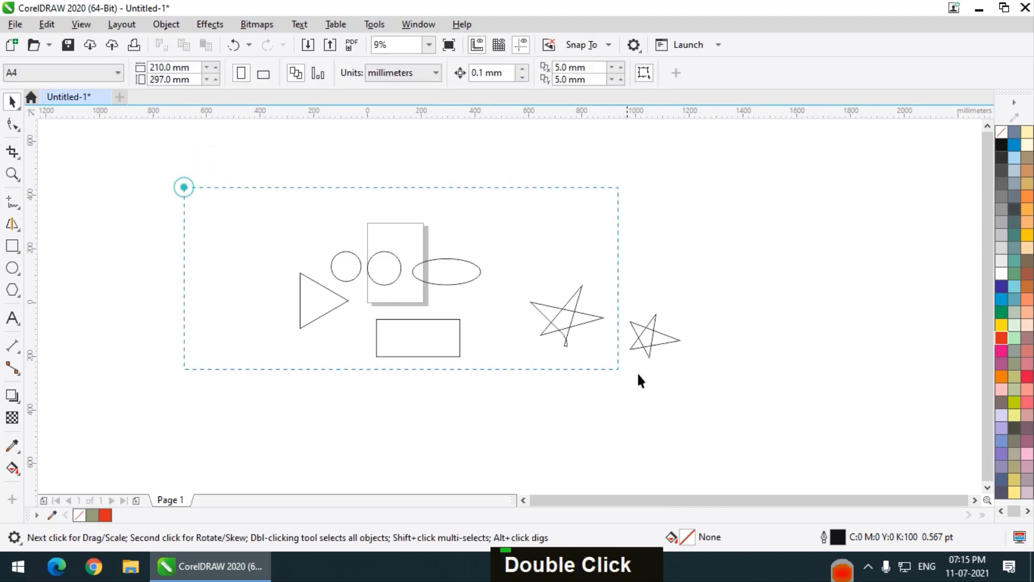
Step: Delete the earlier shapes and sketch a fresh circle, a rectangle overlapping the page, and a star
{"action": "key", "text": "Delete"}
{"action": "key", "text": "Delete"}
{"action": "key", "text": "shift+F4"}
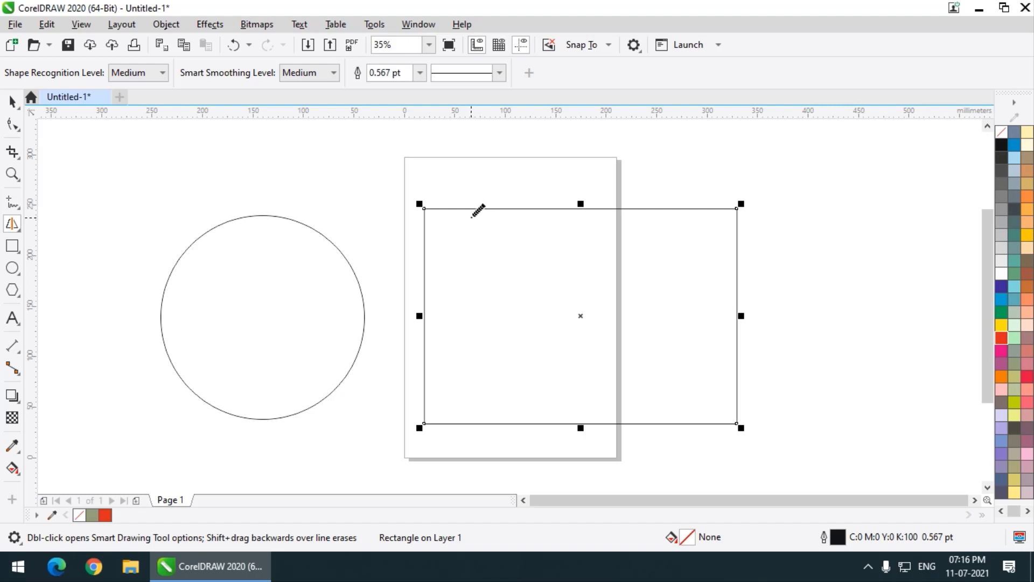
{"action": "scroll", "scroll_direction": "down", "scroll_amount": 3}
{"action": "scroll", "scroll_direction": "up", "scroll_amount": 3}
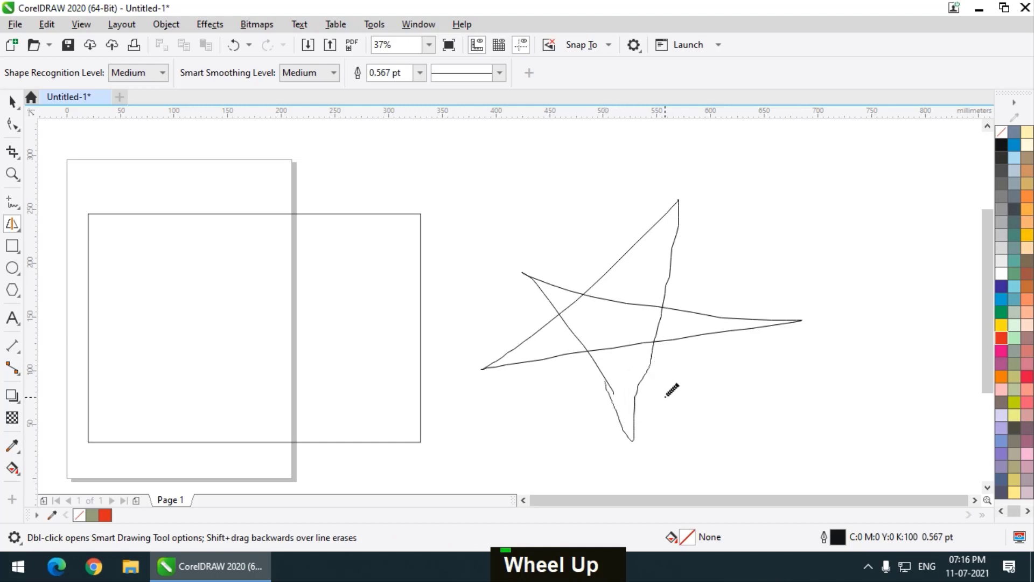
{"action": "scroll", "scroll_direction": "down", "scroll_amount": 3}
{"action": "scroll", "scroll_direction": "up", "scroll_amount": 3}
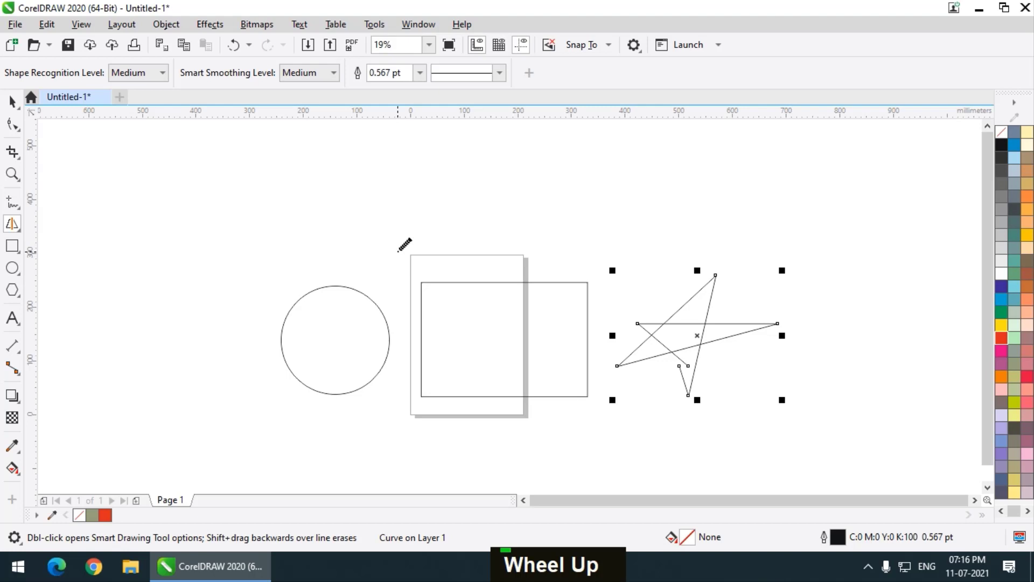